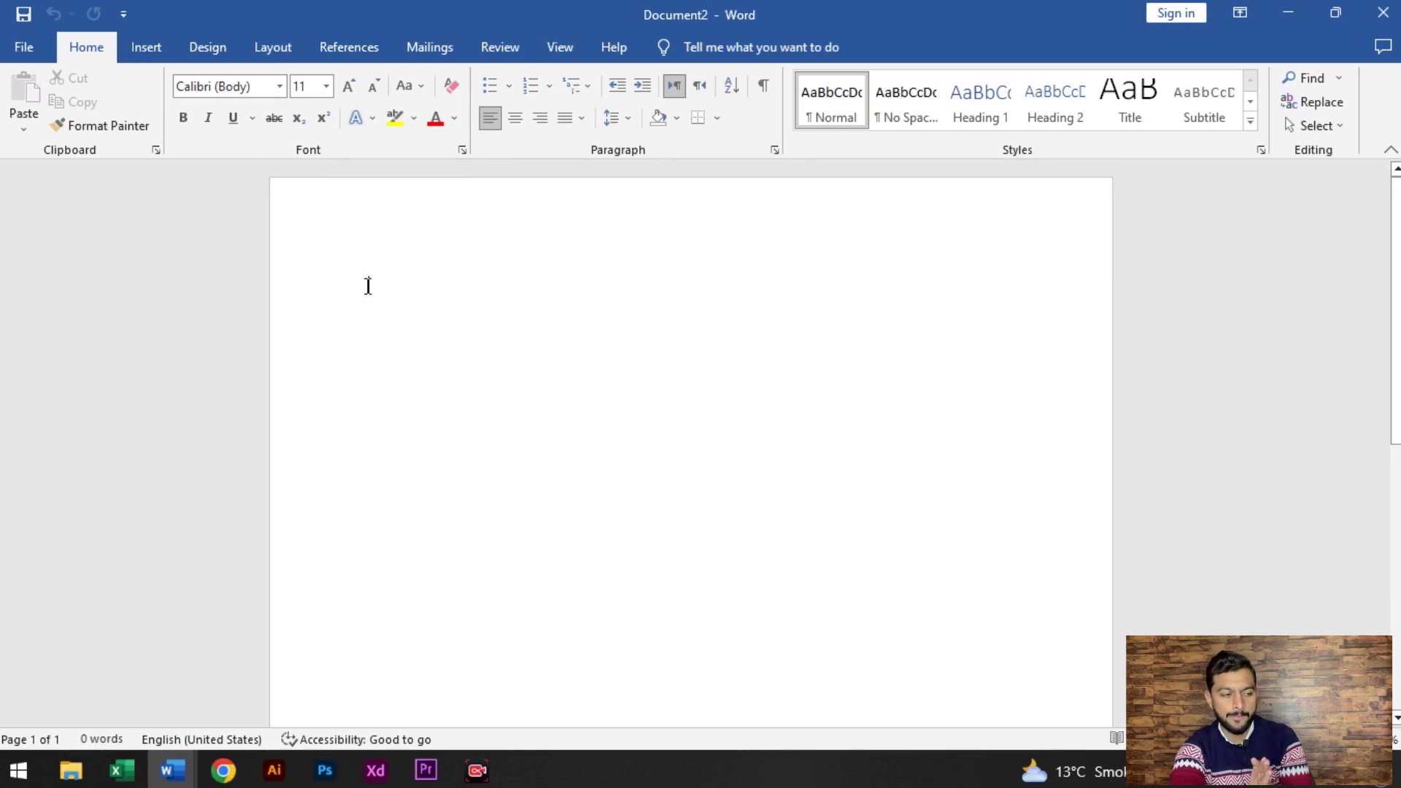
- Enter the line 'Hello World,' followed by a space at the top of the blank page
scroll("down", 3)
scroll("up", 3)
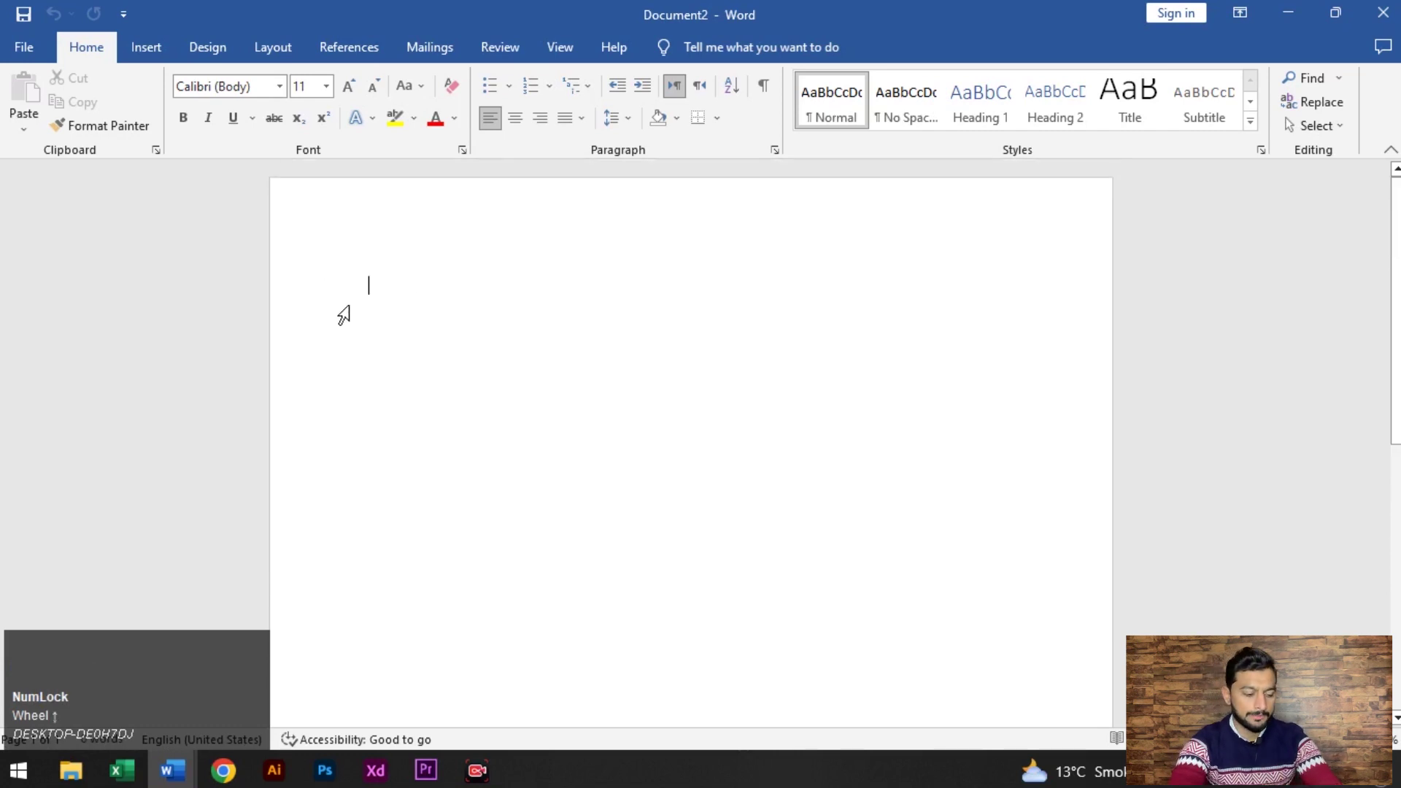
key("shift+Num_Lock")
scroll("up", 3)
type("ello")
key("space")
type("rld")
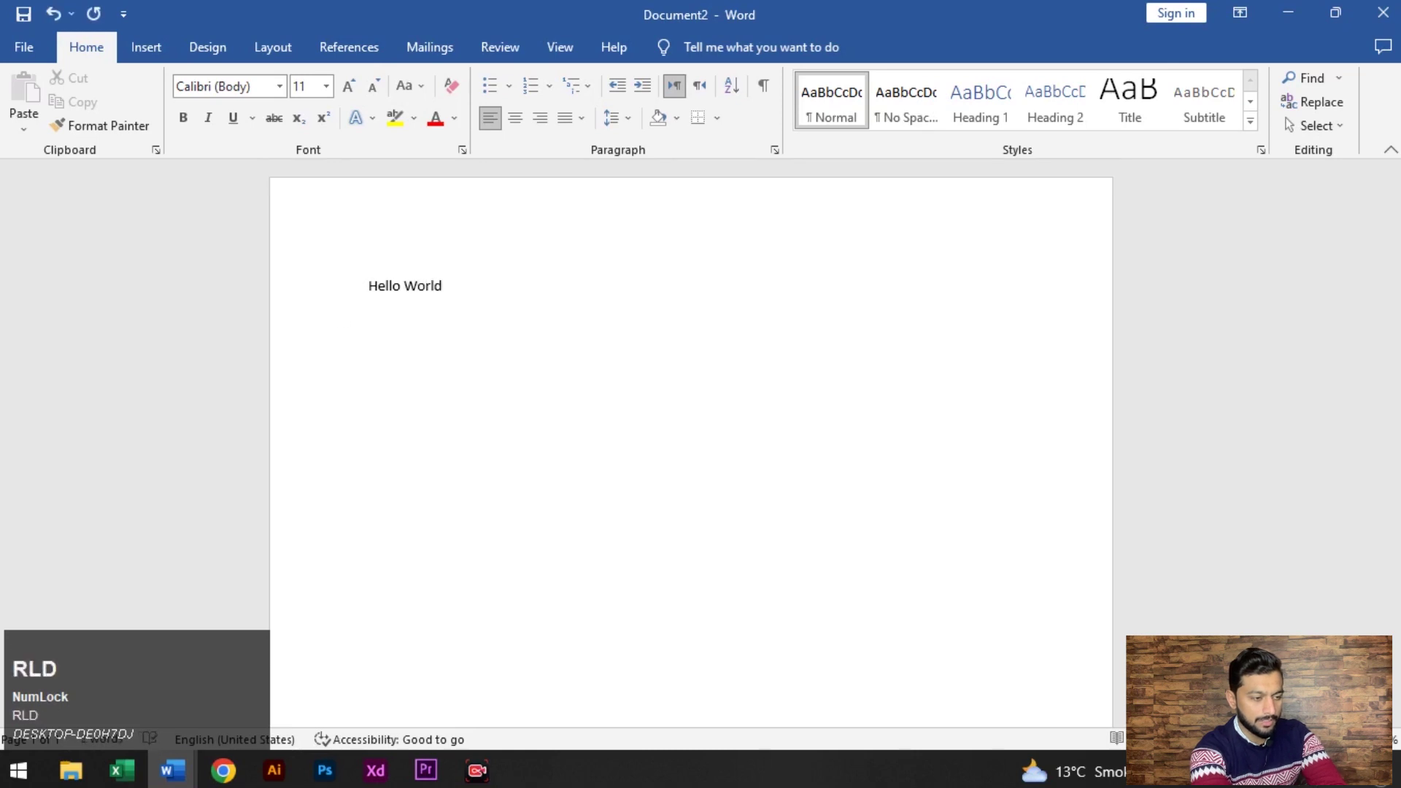
key(",")
key("space")
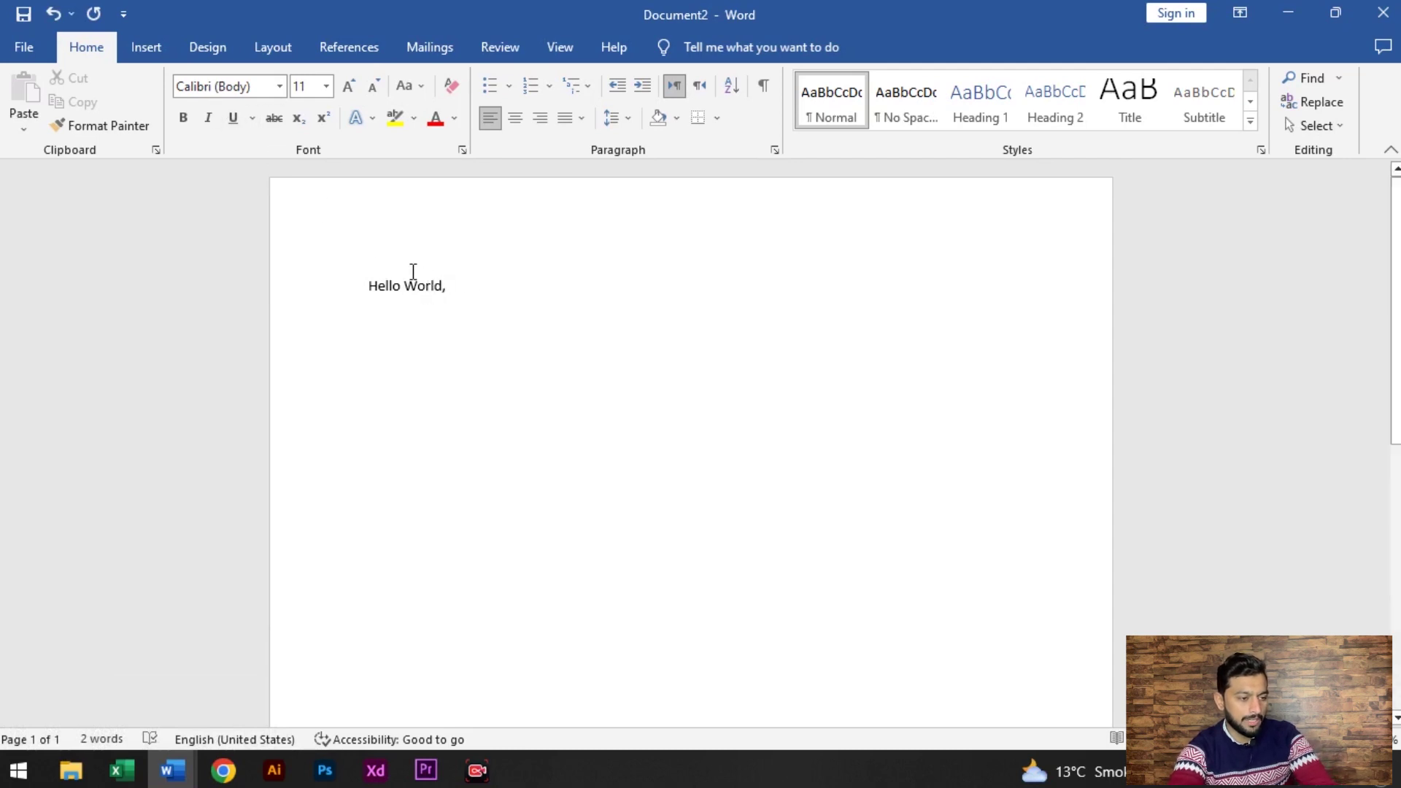
- Select the 'Hello World,' line and apply the aAssassinNinja font to it
left_click_drag(461, 285, 270, 127)
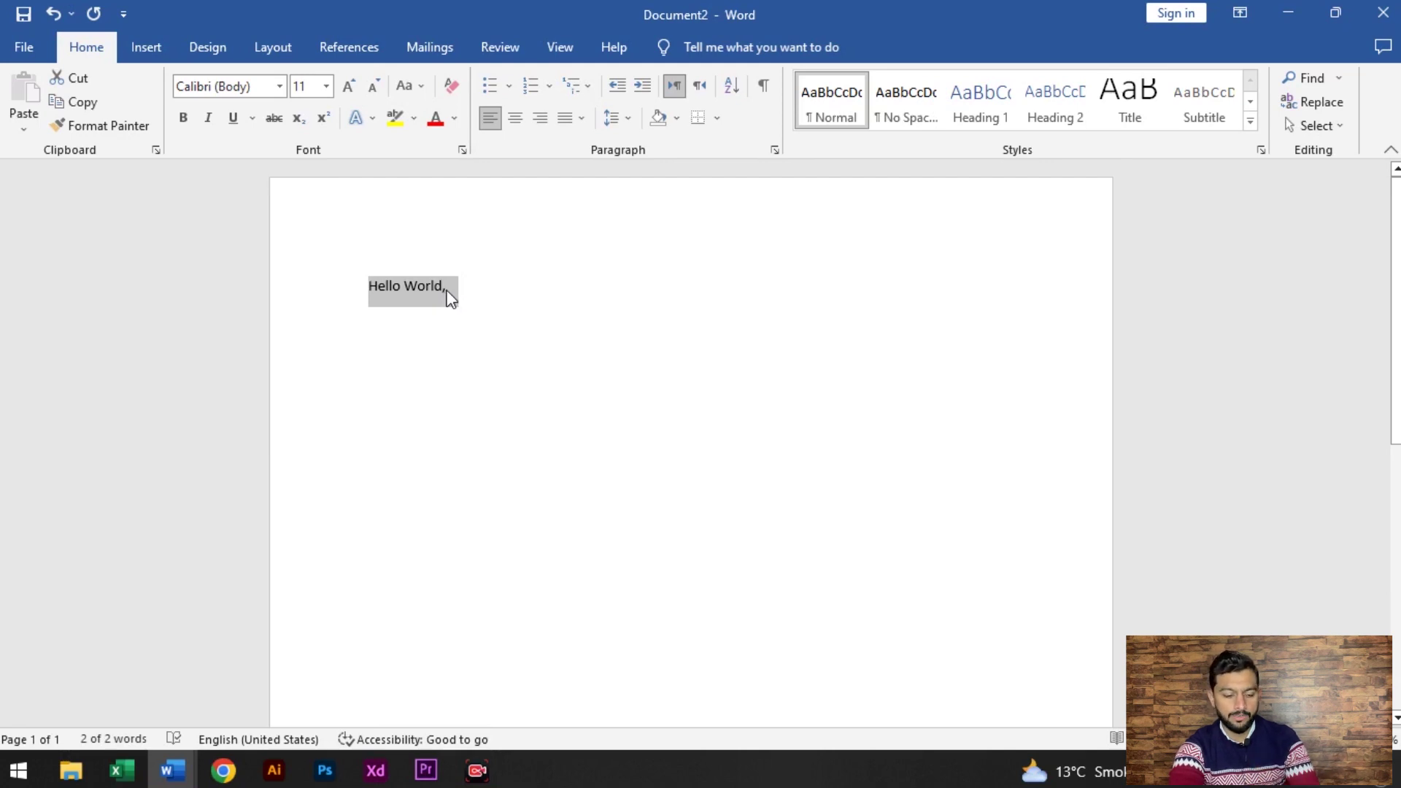
left_click_drag(467, 290, 289, 102)
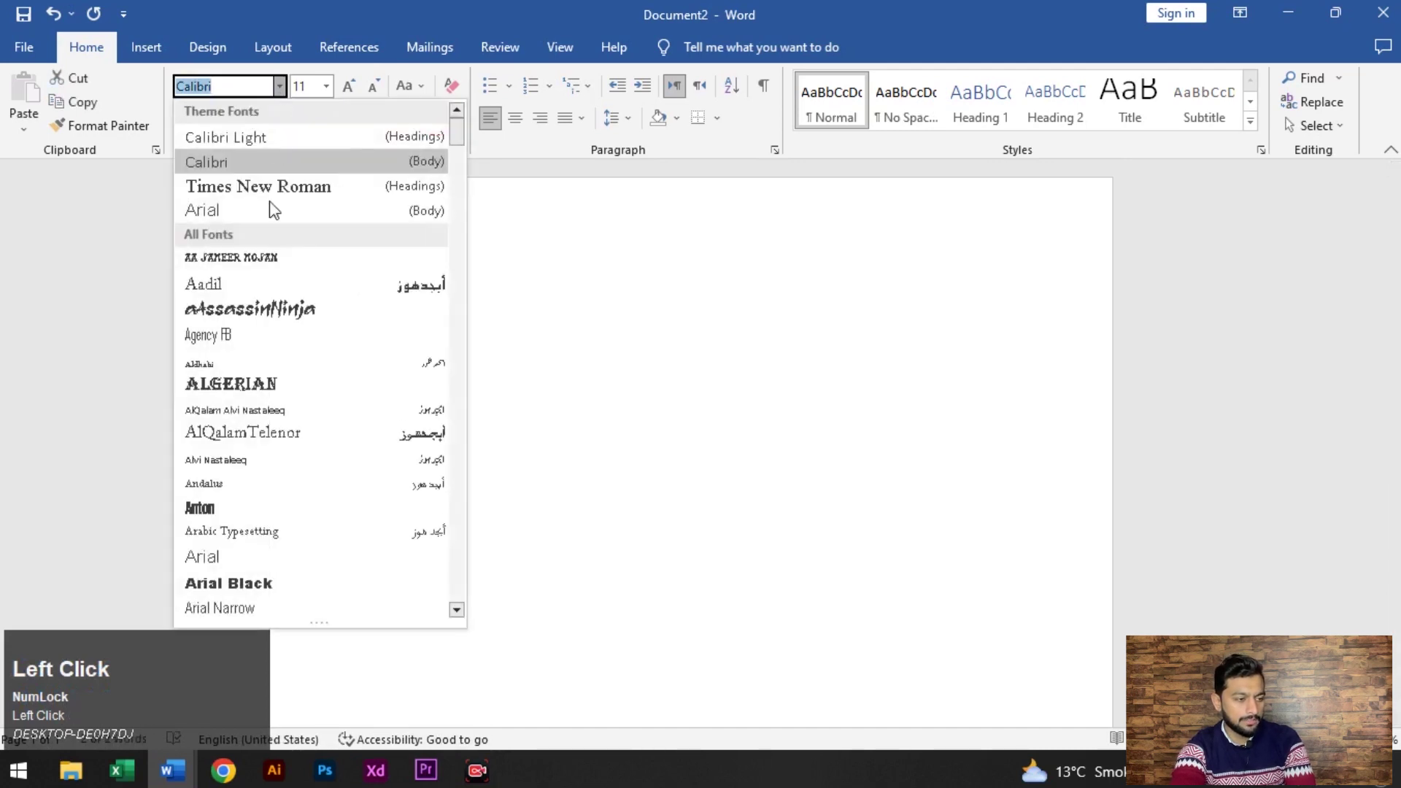
scroll("down", 3)
scroll("up", 3)
left_click(266, 319)
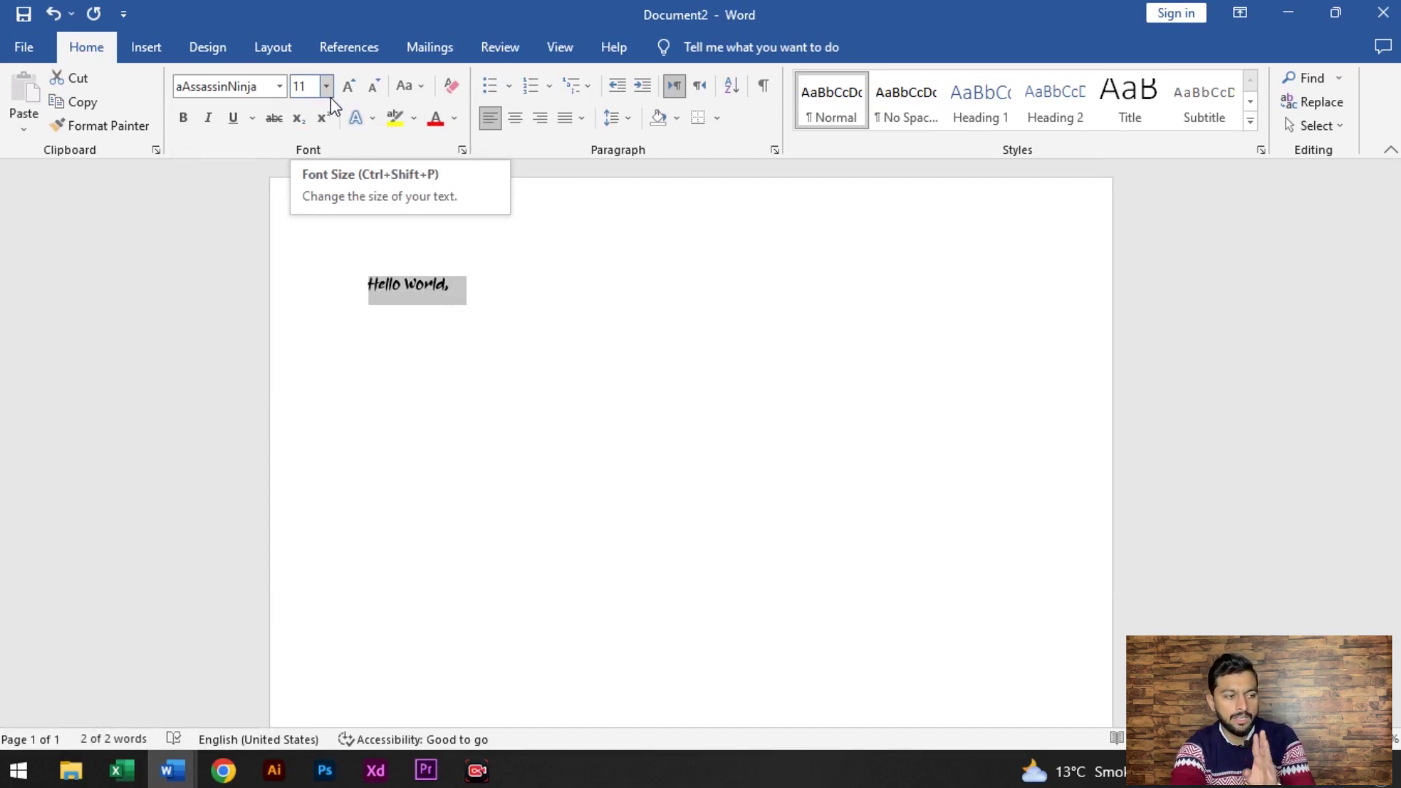
- Bring up the font size choices for the 'Hello World,' line
double_click(333, 96)
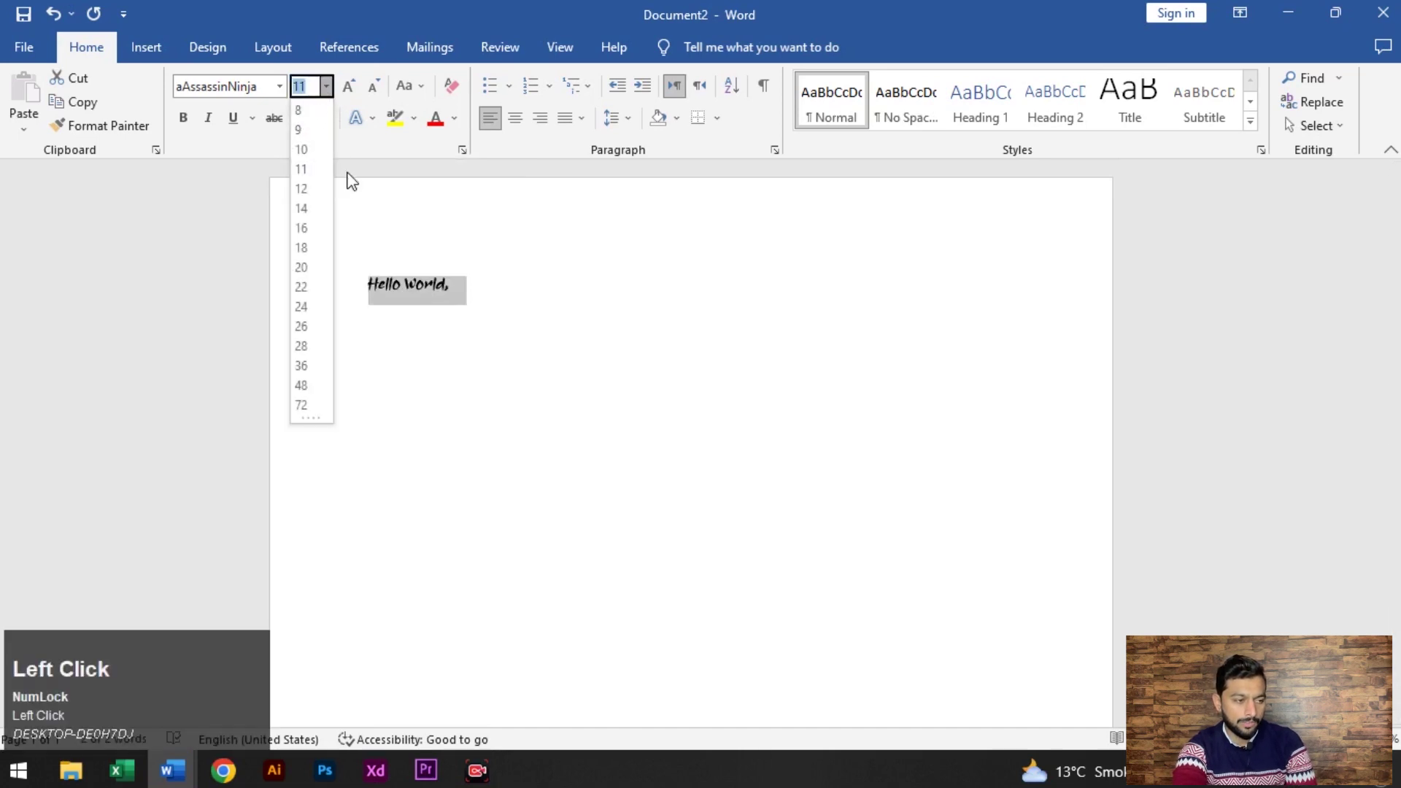
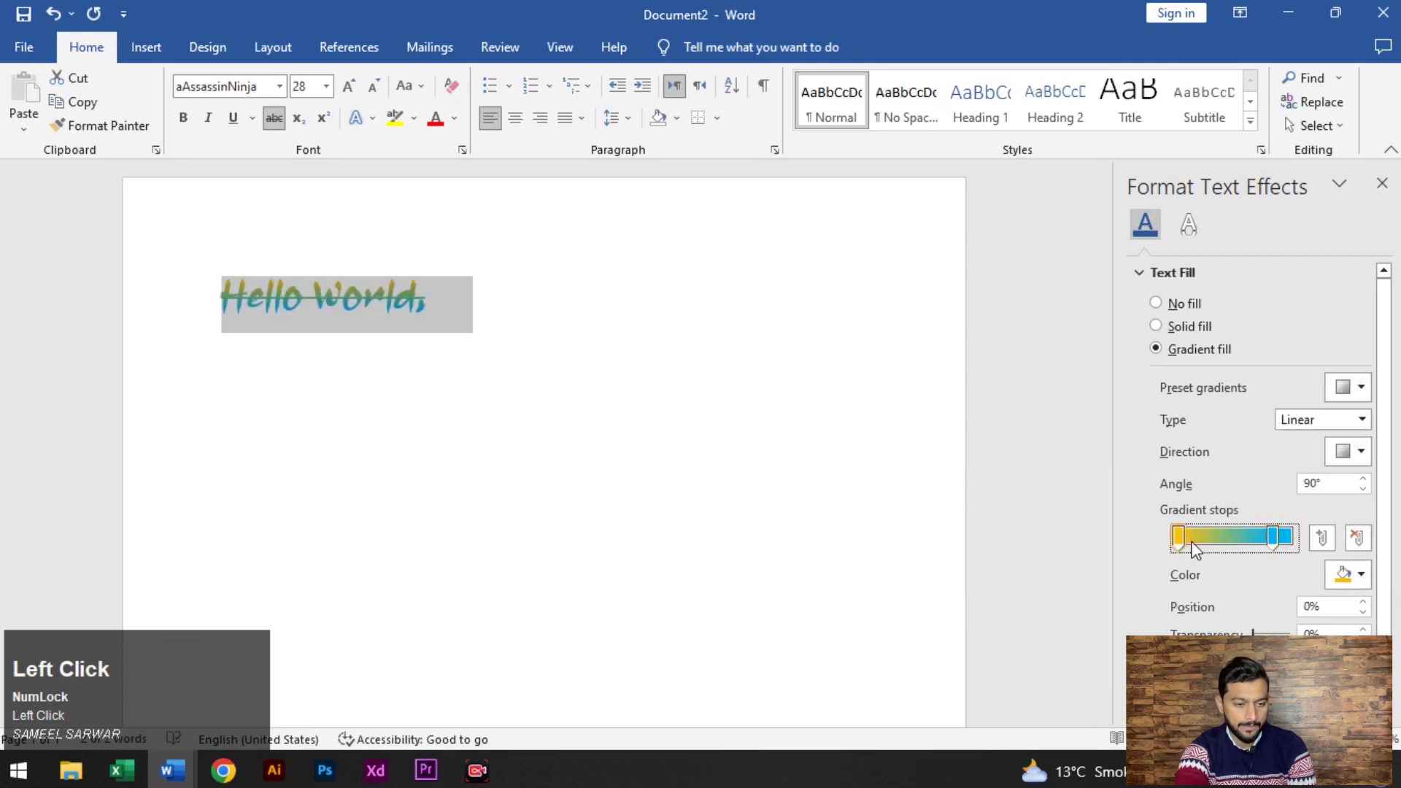
- Raise 'Hello World,' to size 80 and show its text effects and typography options
key("ctrl+shift+.")
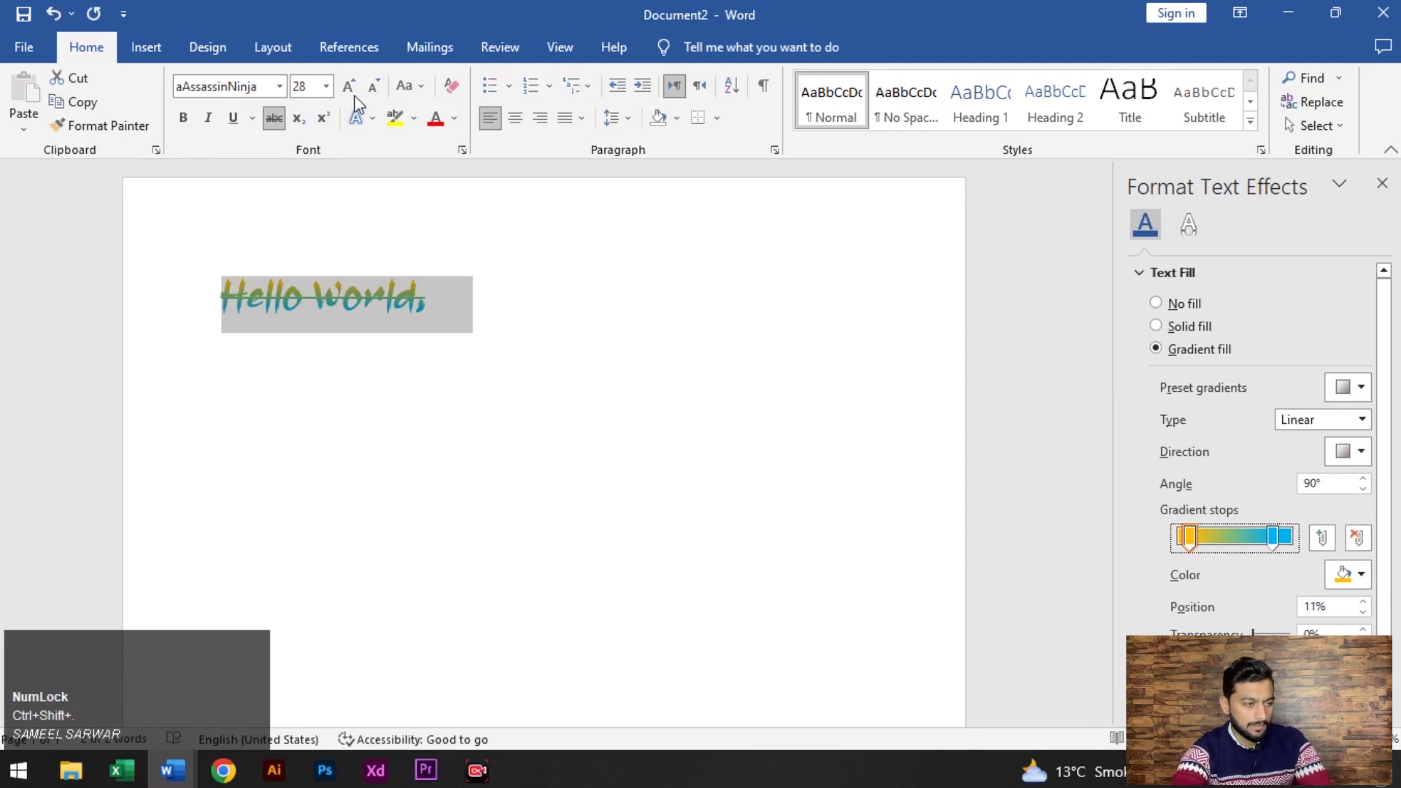
left_click_drag(361, 102, 1388, 195)
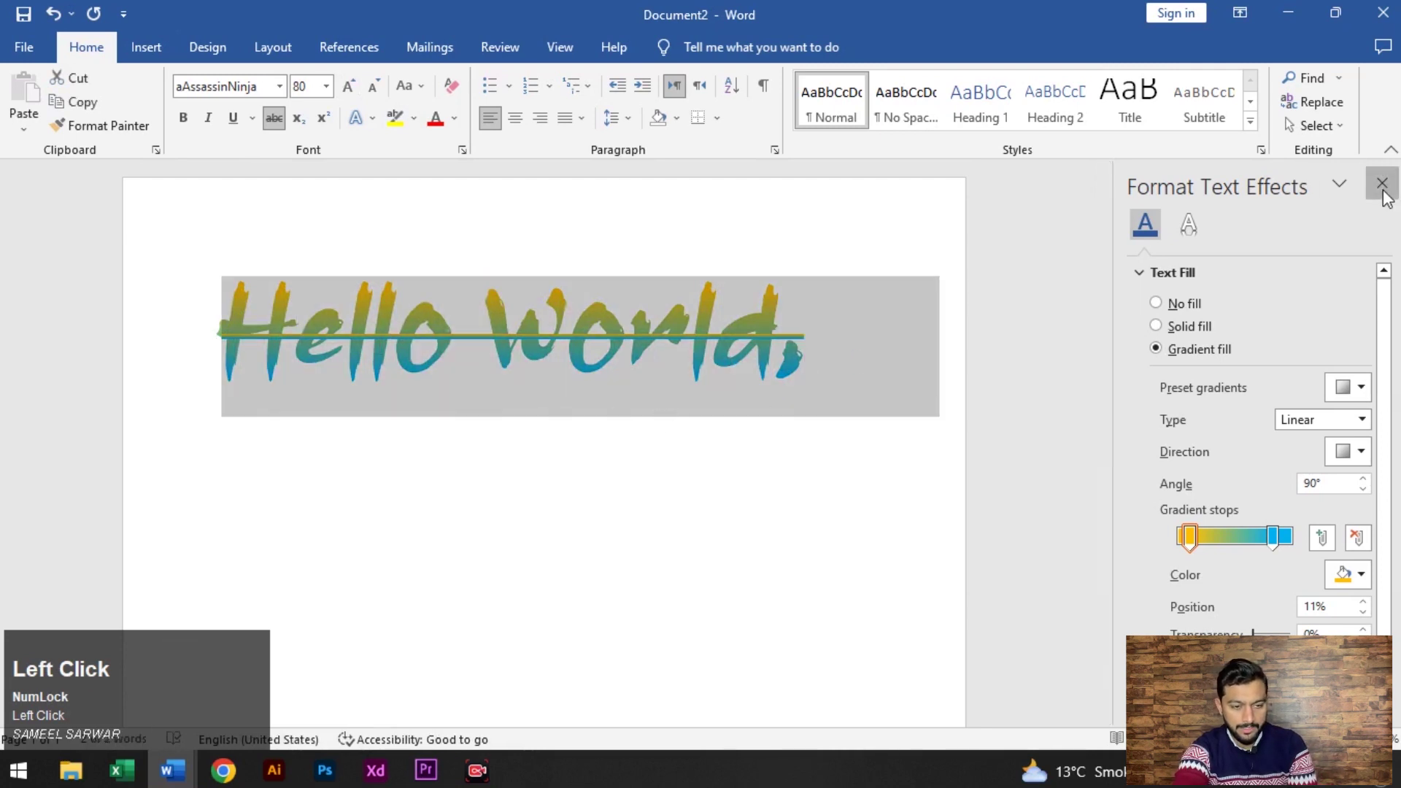
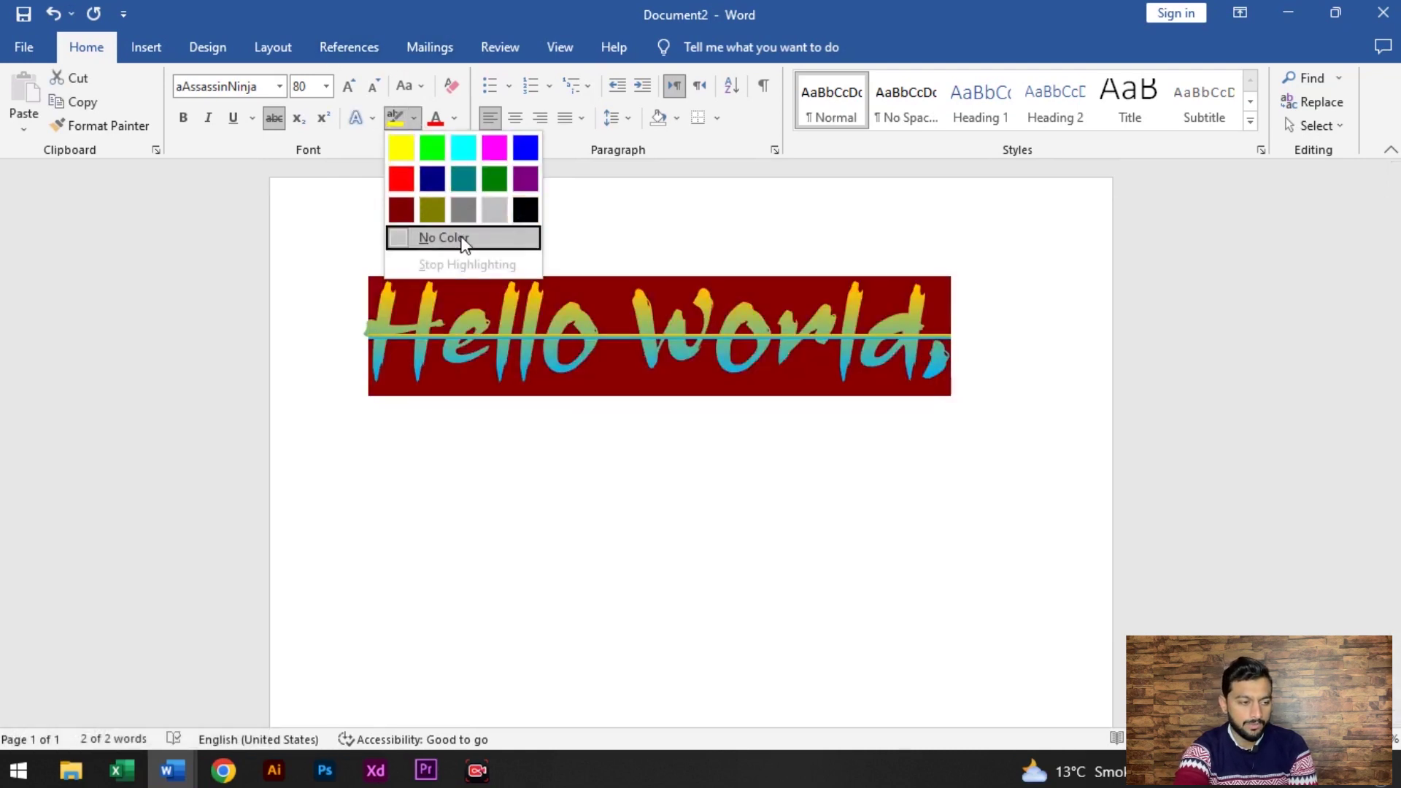
left_click(346, 154)
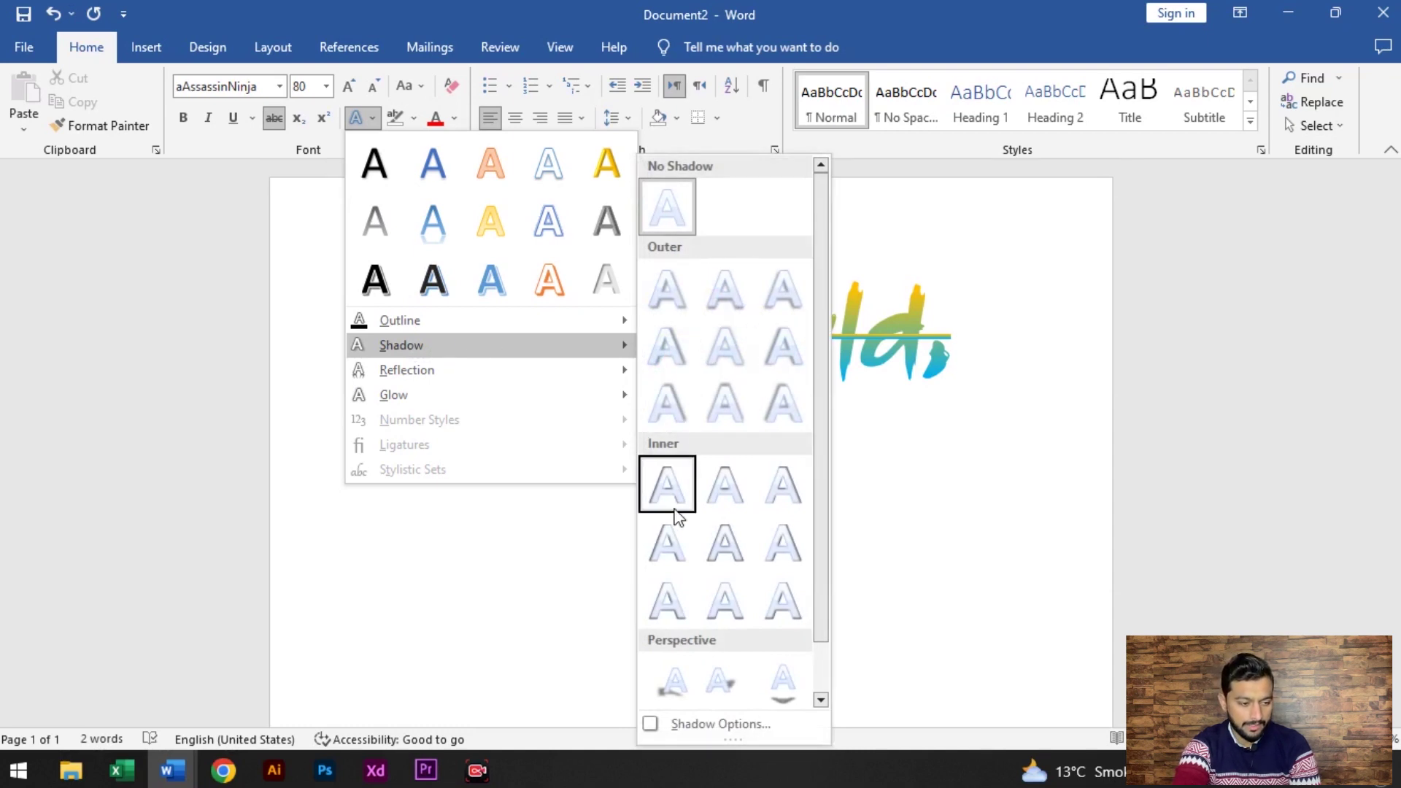
scroll("down", 3)
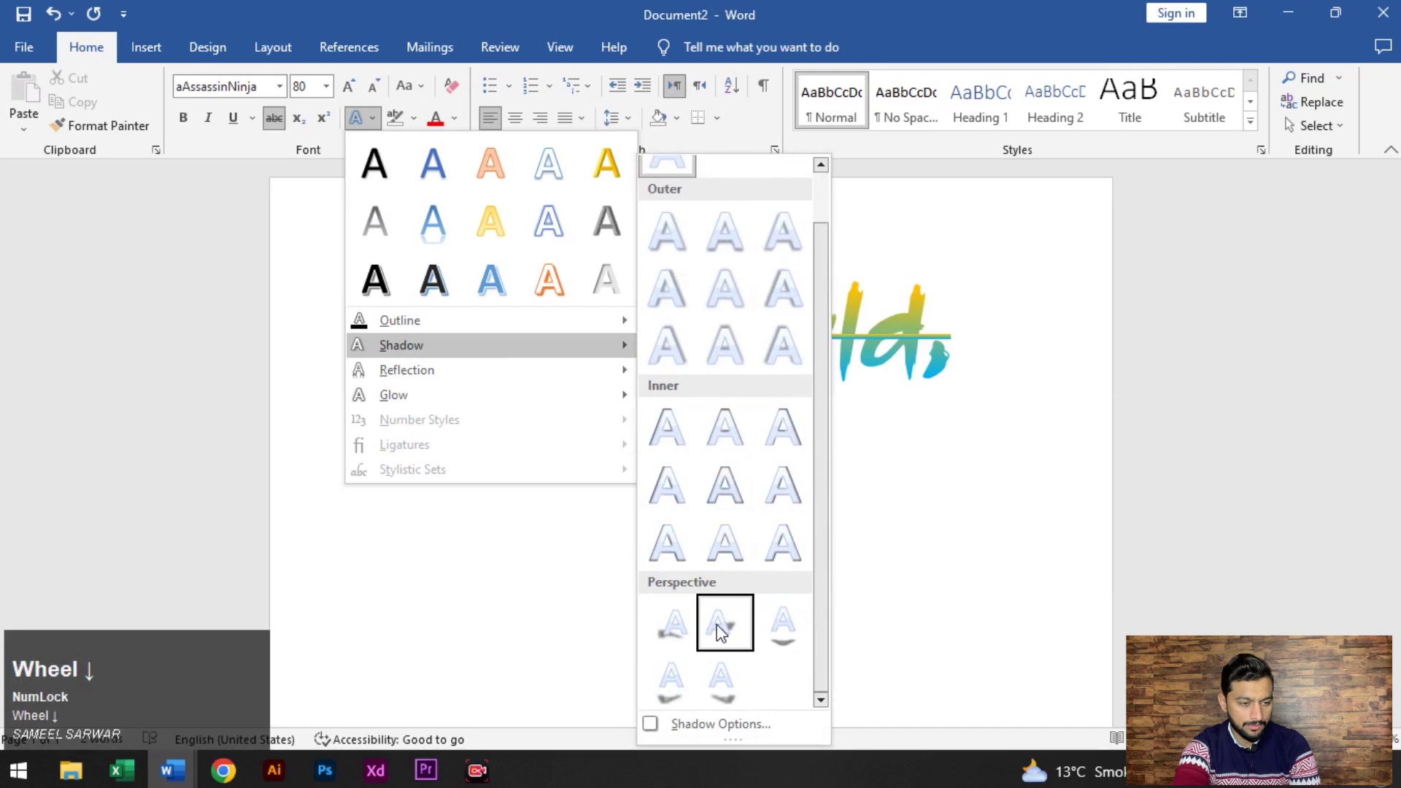
left_click(726, 634)
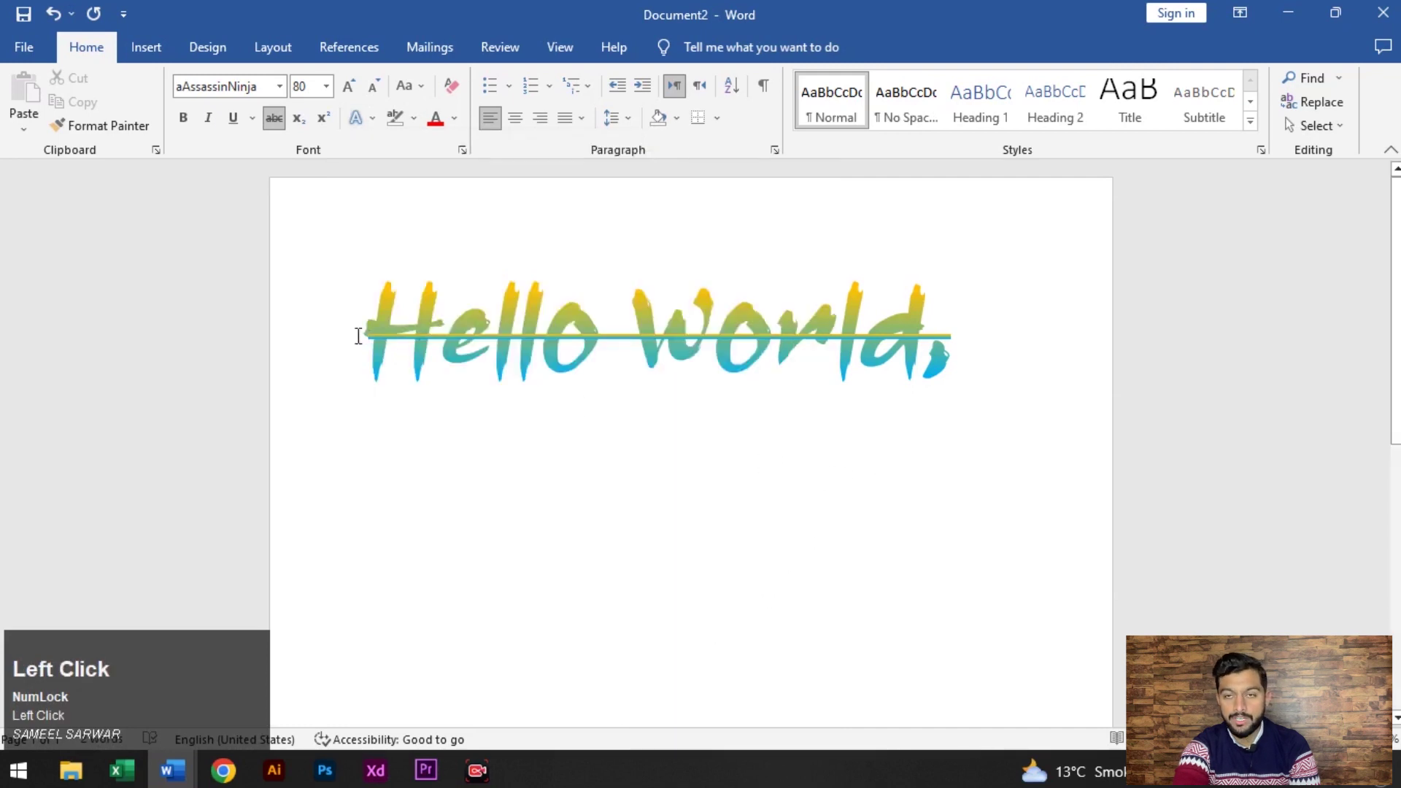
left_click_drag(971, 335, 523, 191)
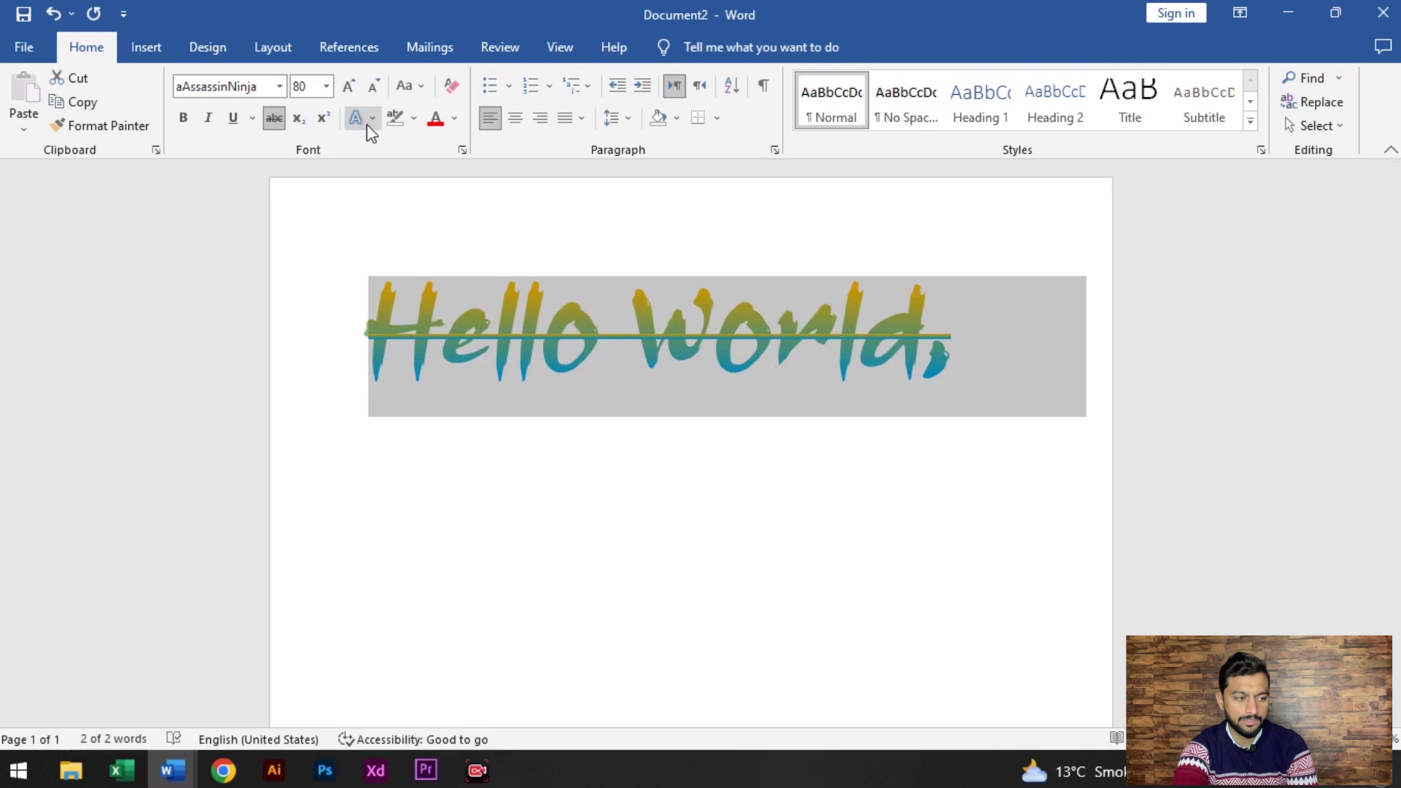
left_click(380, 134)
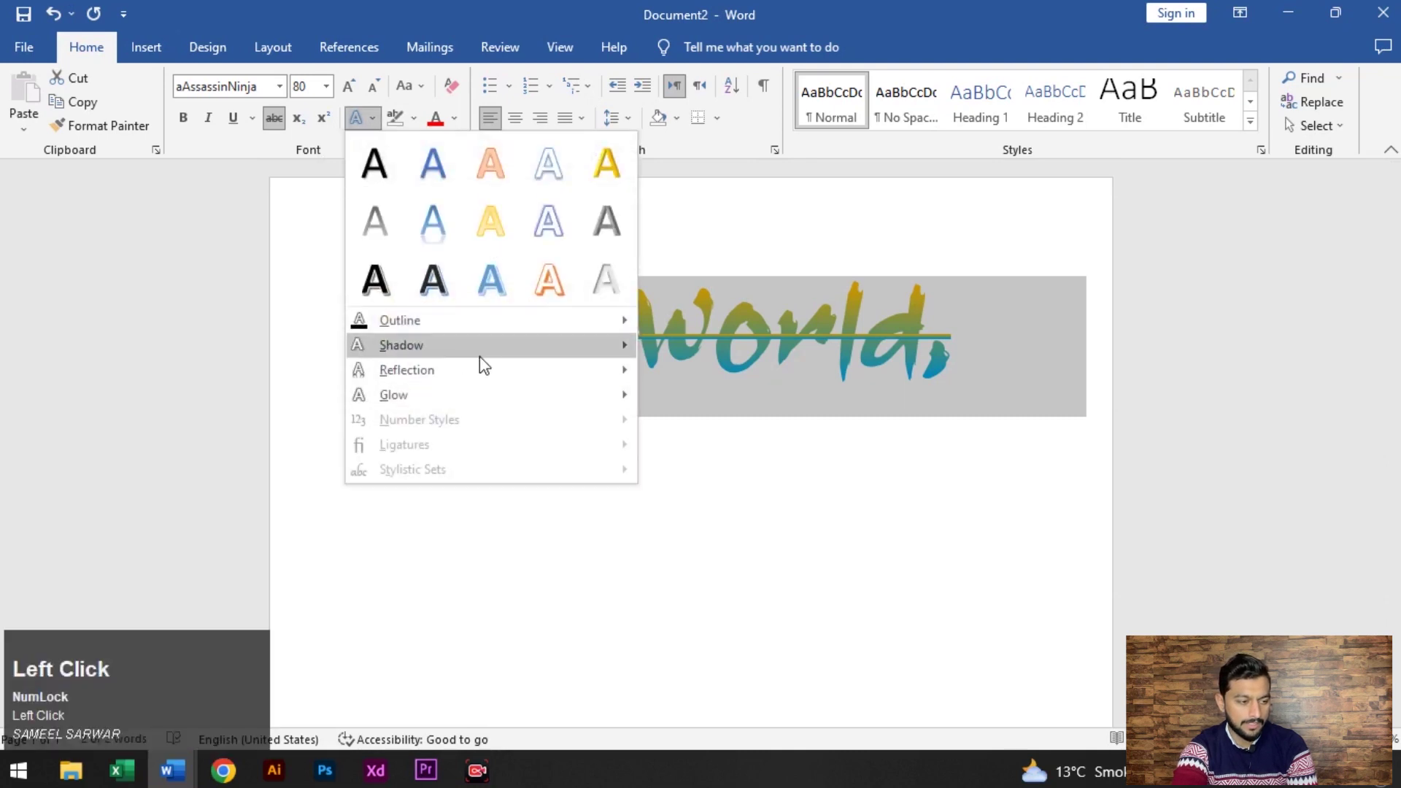
scroll("down", 3)
left_click(787, 615)
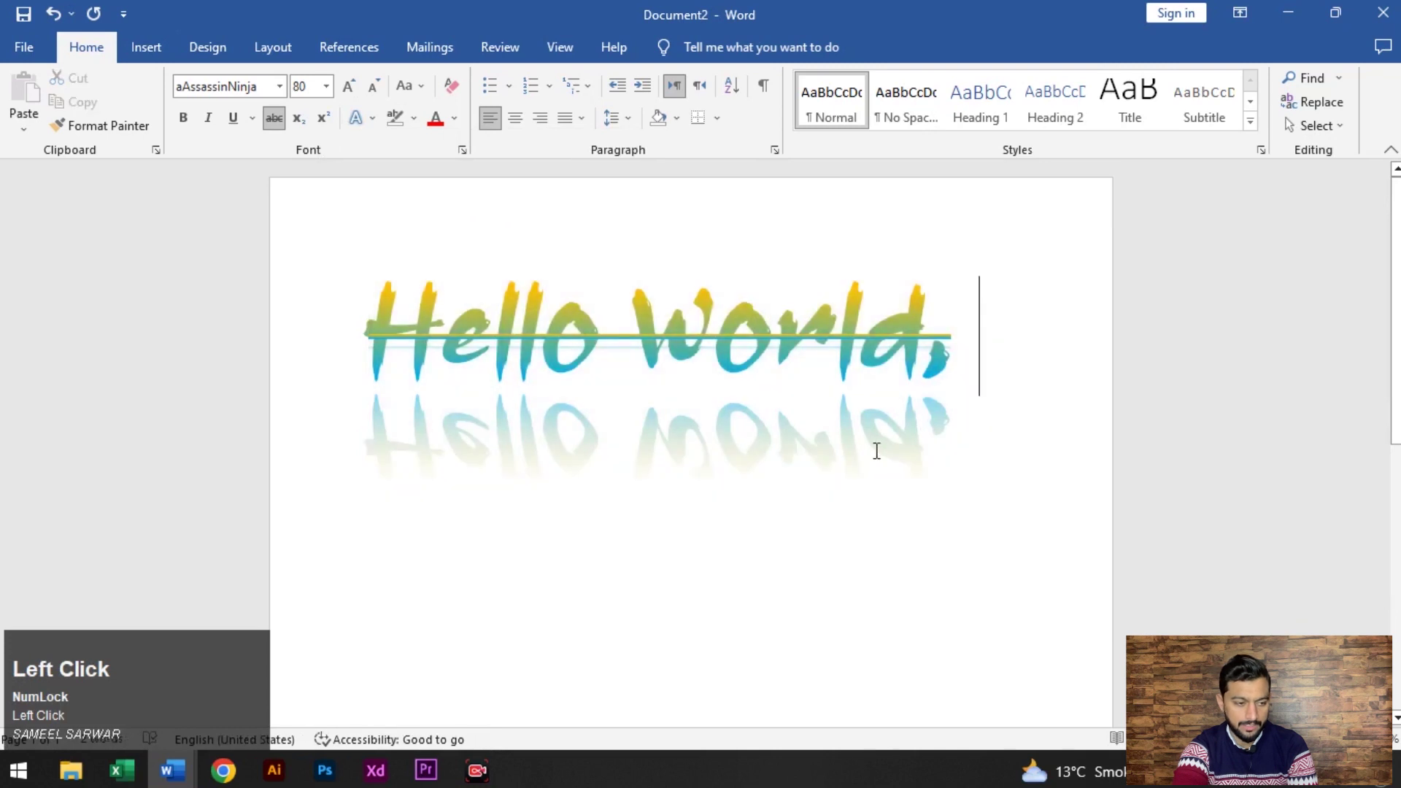
key("ctrl+z")
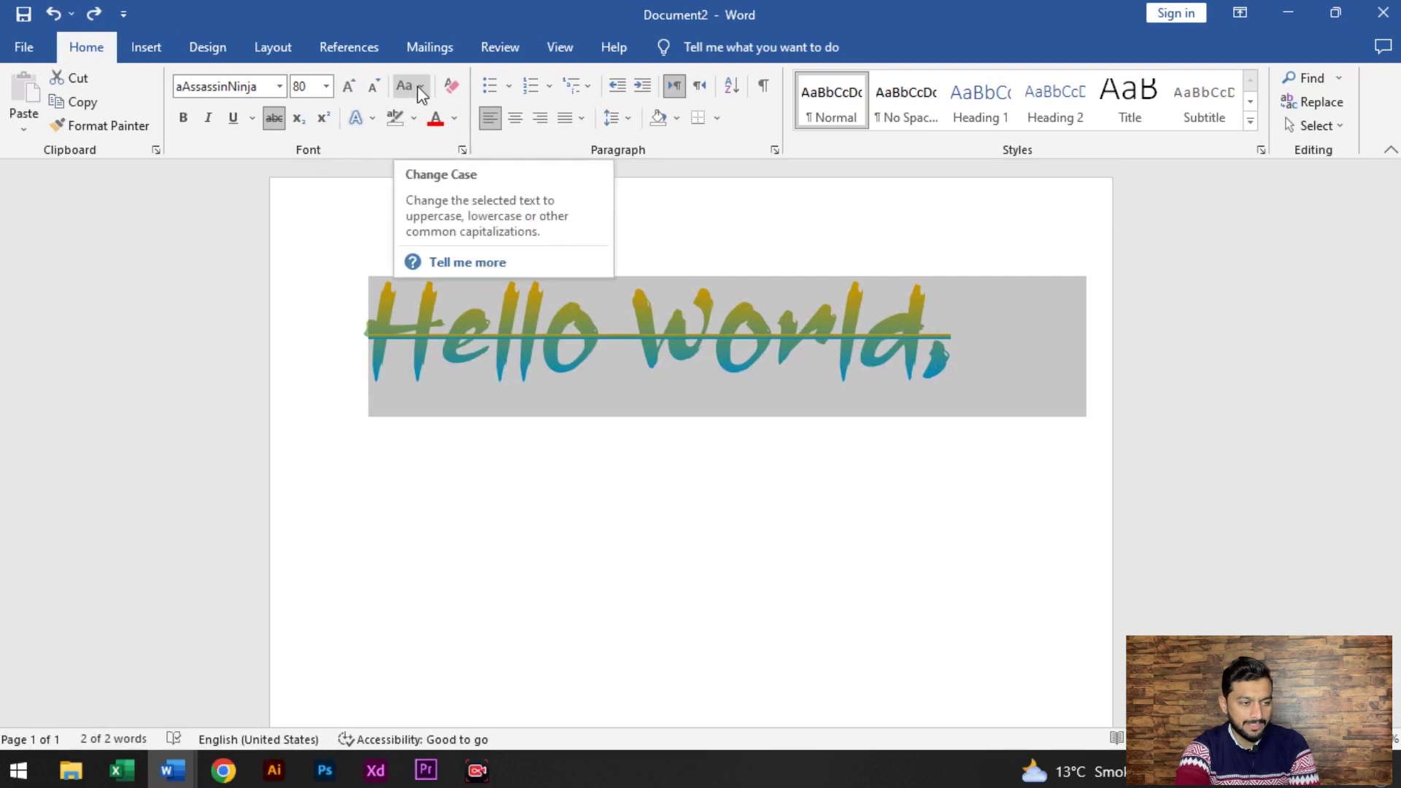
left_click(426, 95)
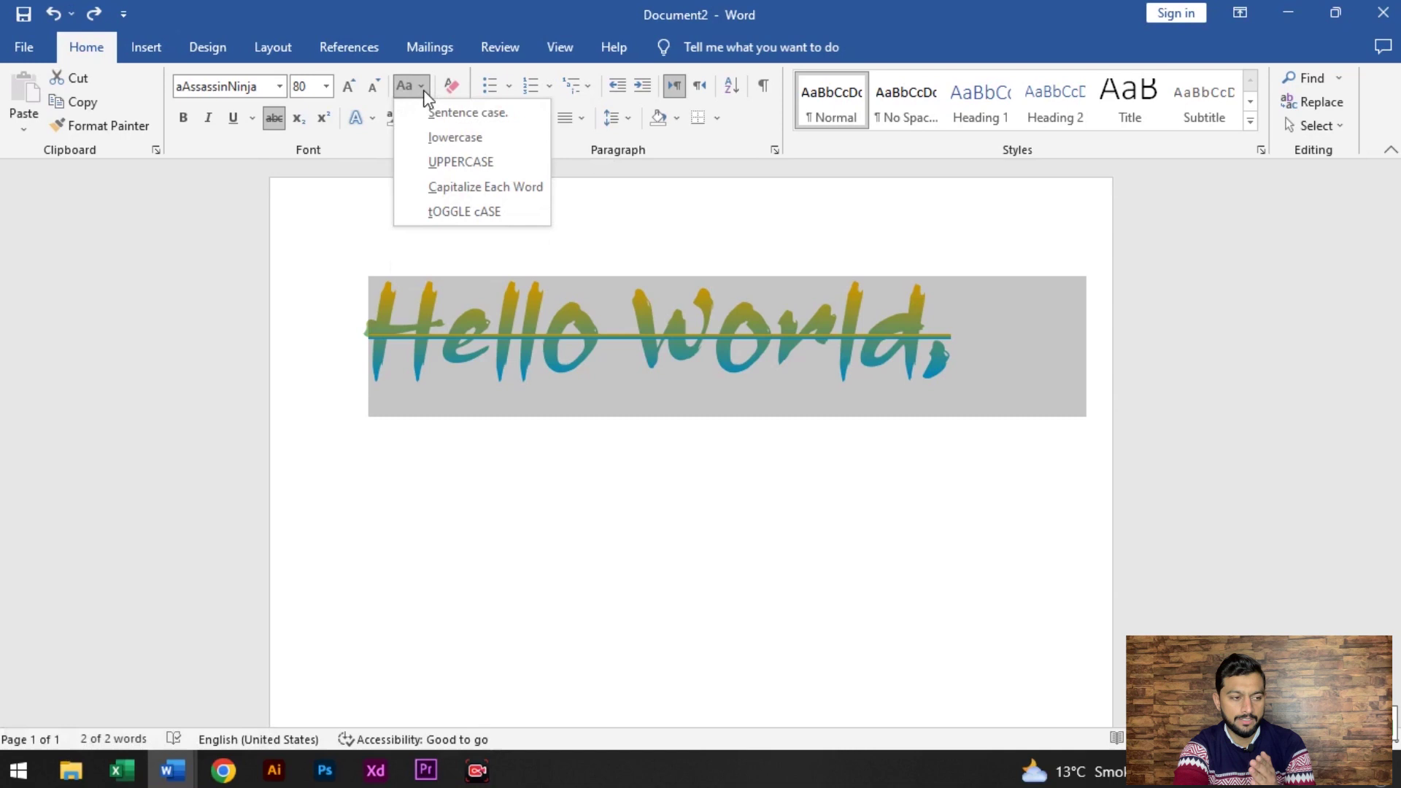
left_click(436, 146)
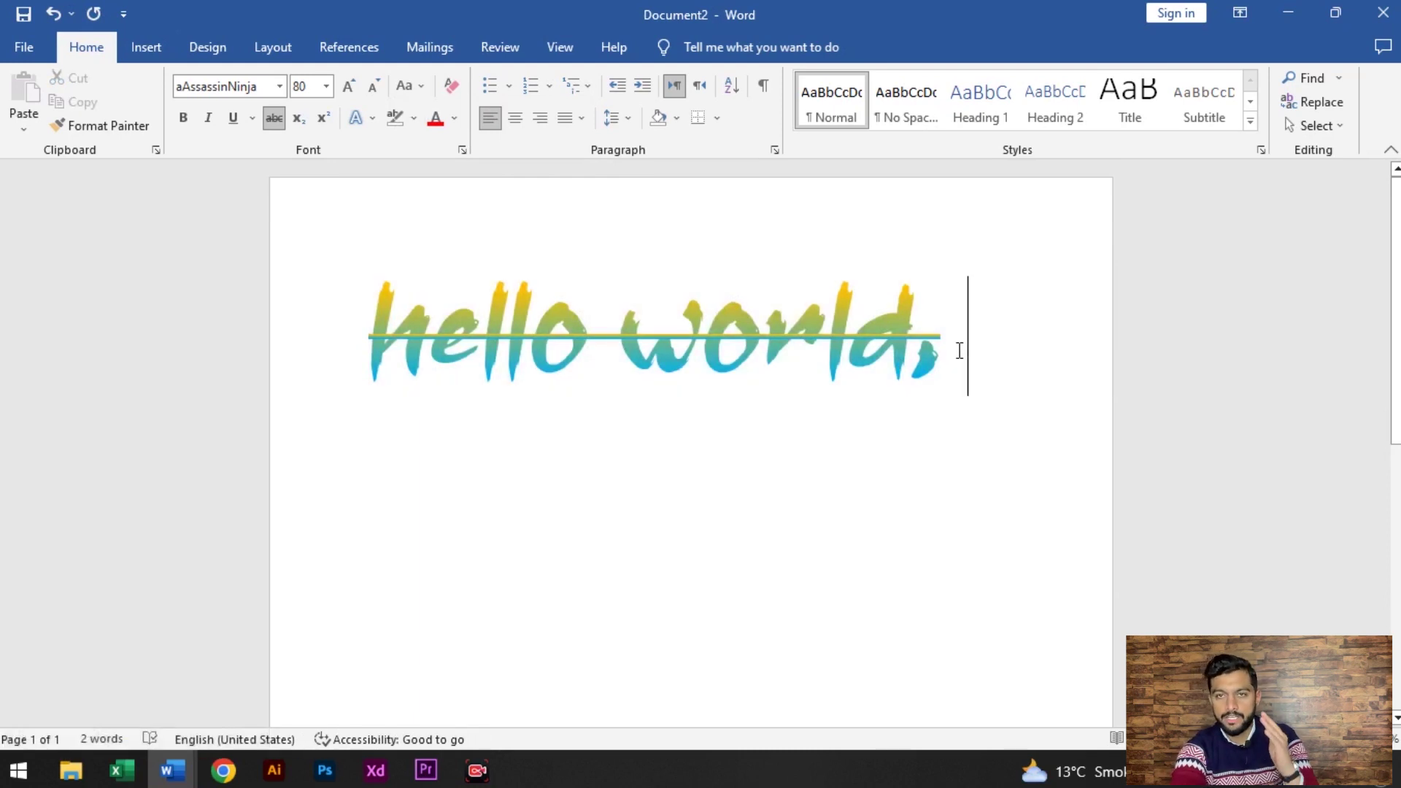
left_click(958, 342)
key("a")
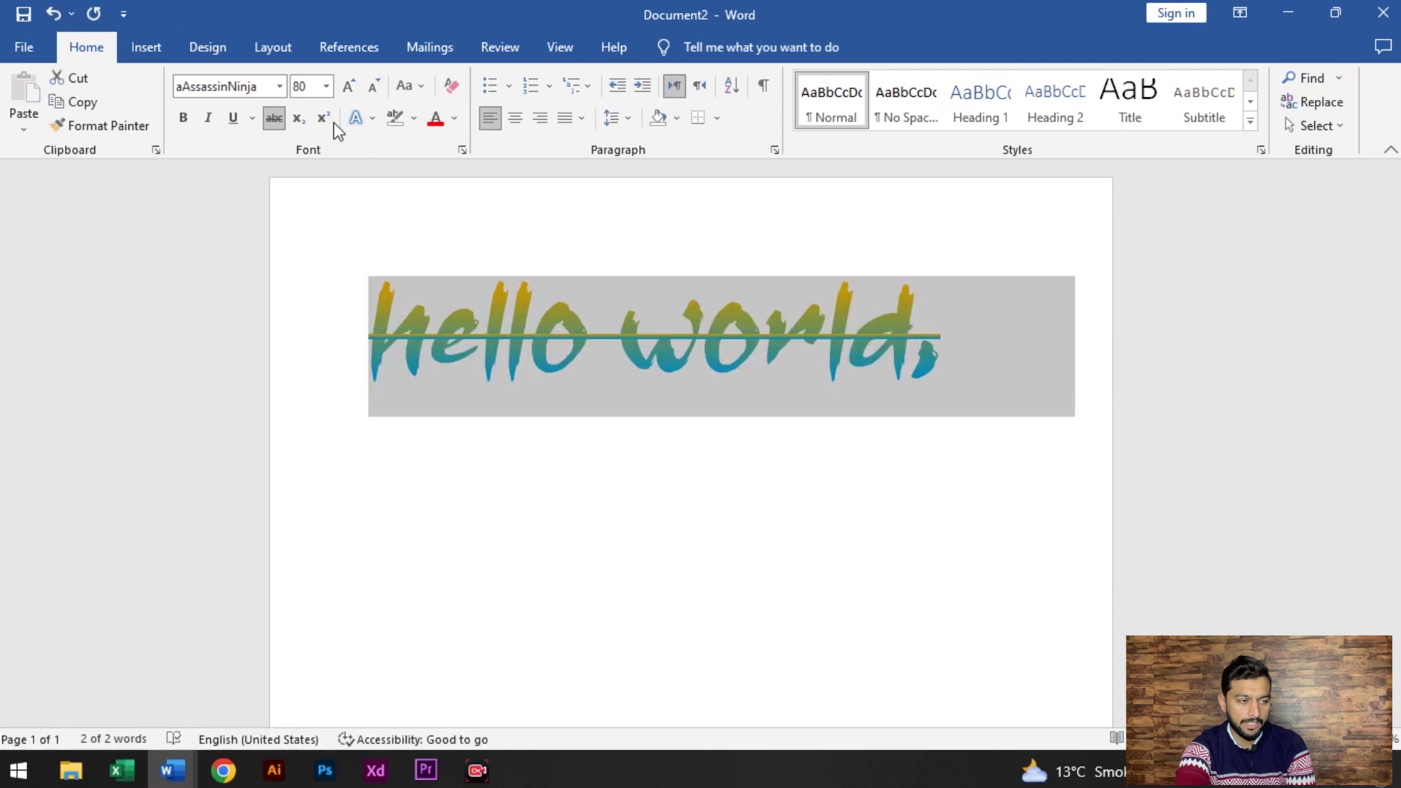
left_click(425, 100)
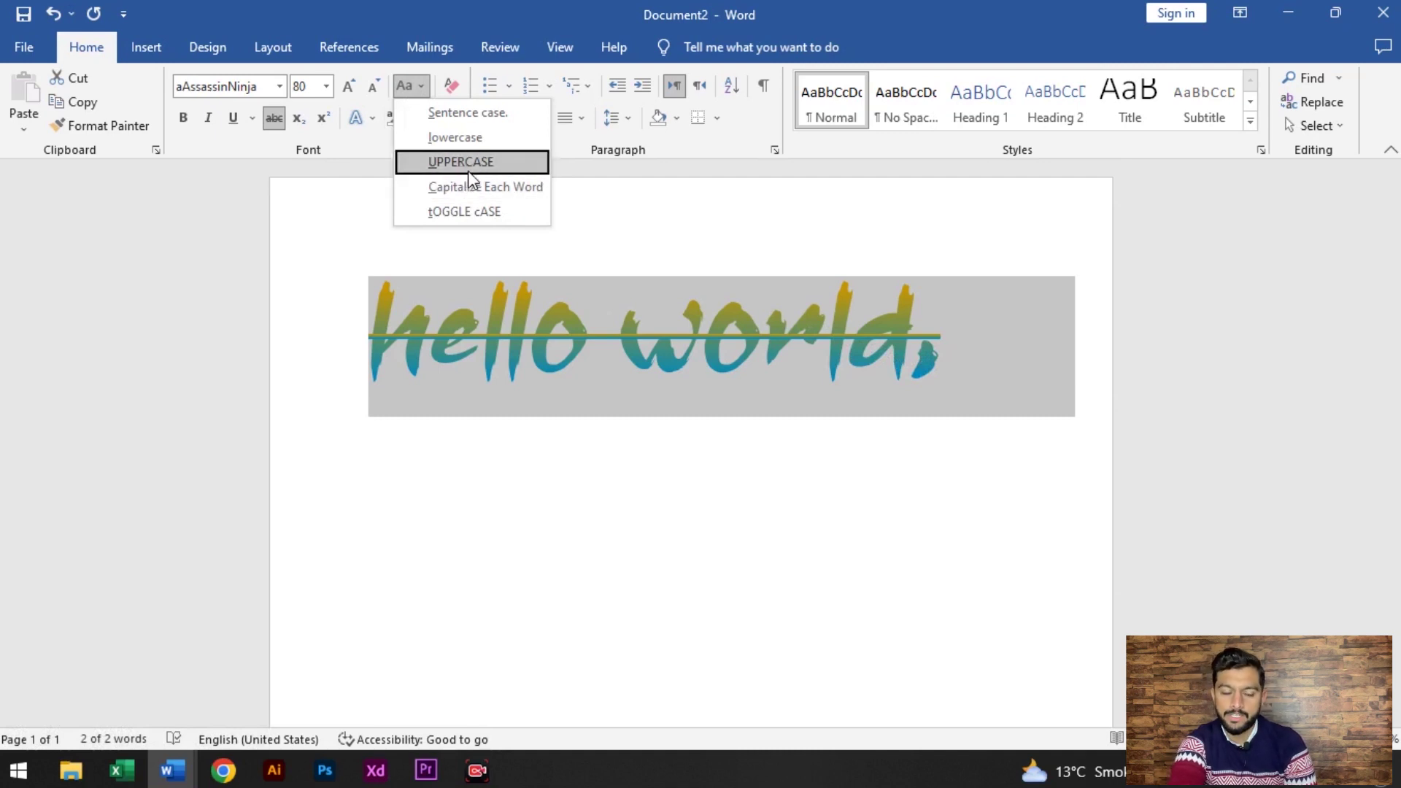
left_click(480, 175)
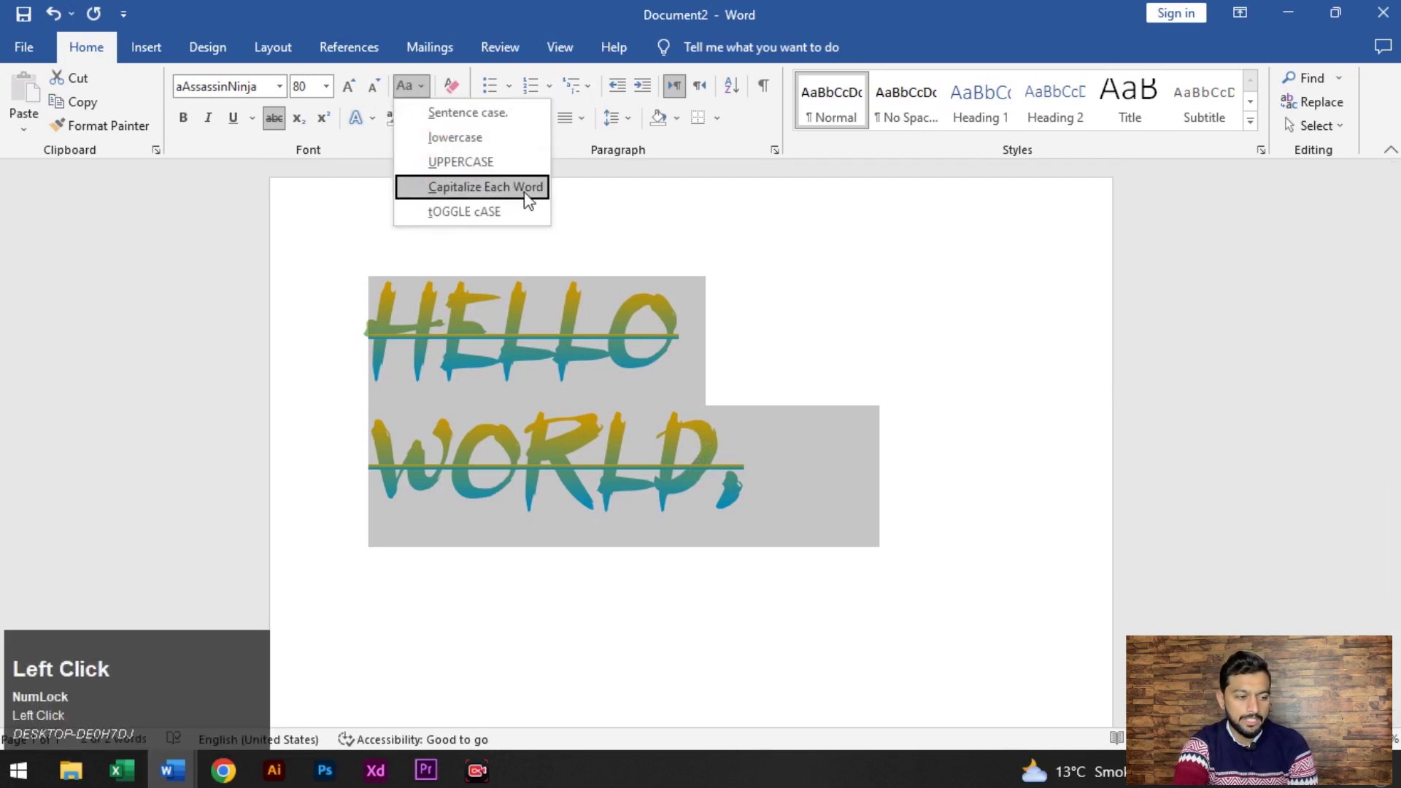
left_click(536, 195)
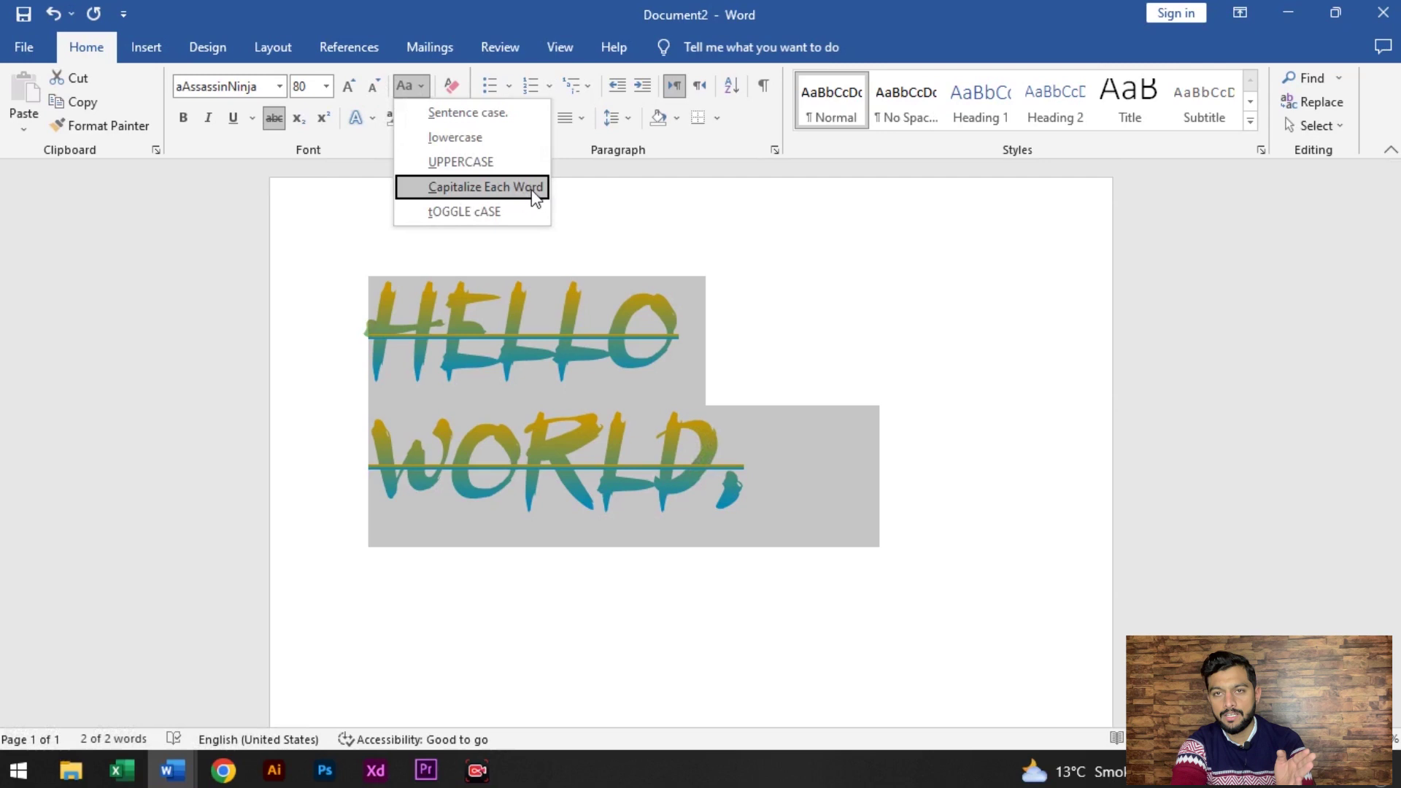
left_click(537, 195)
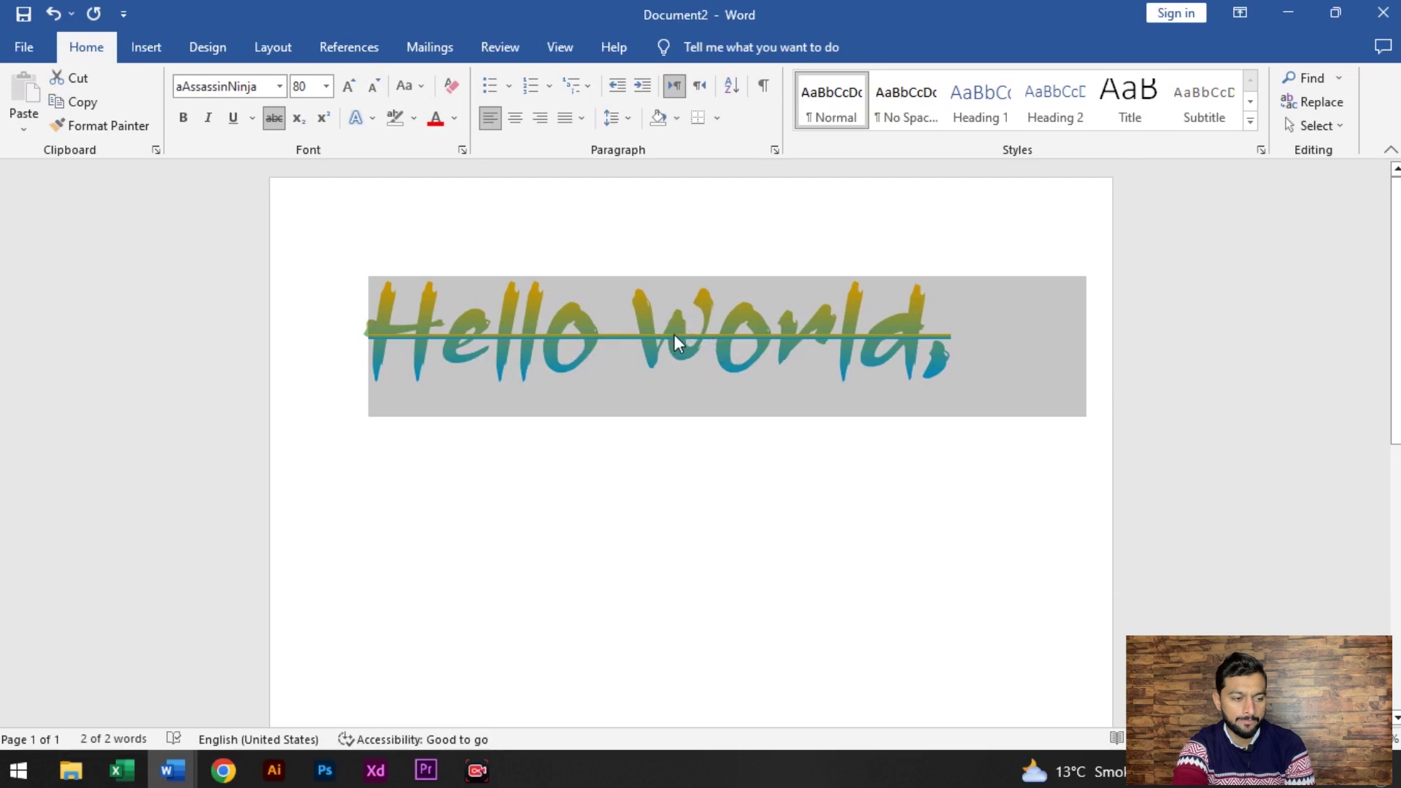
- Restore the heading's Capitalize Each Word case and start an empty line beneath it
left_click(433, 93)
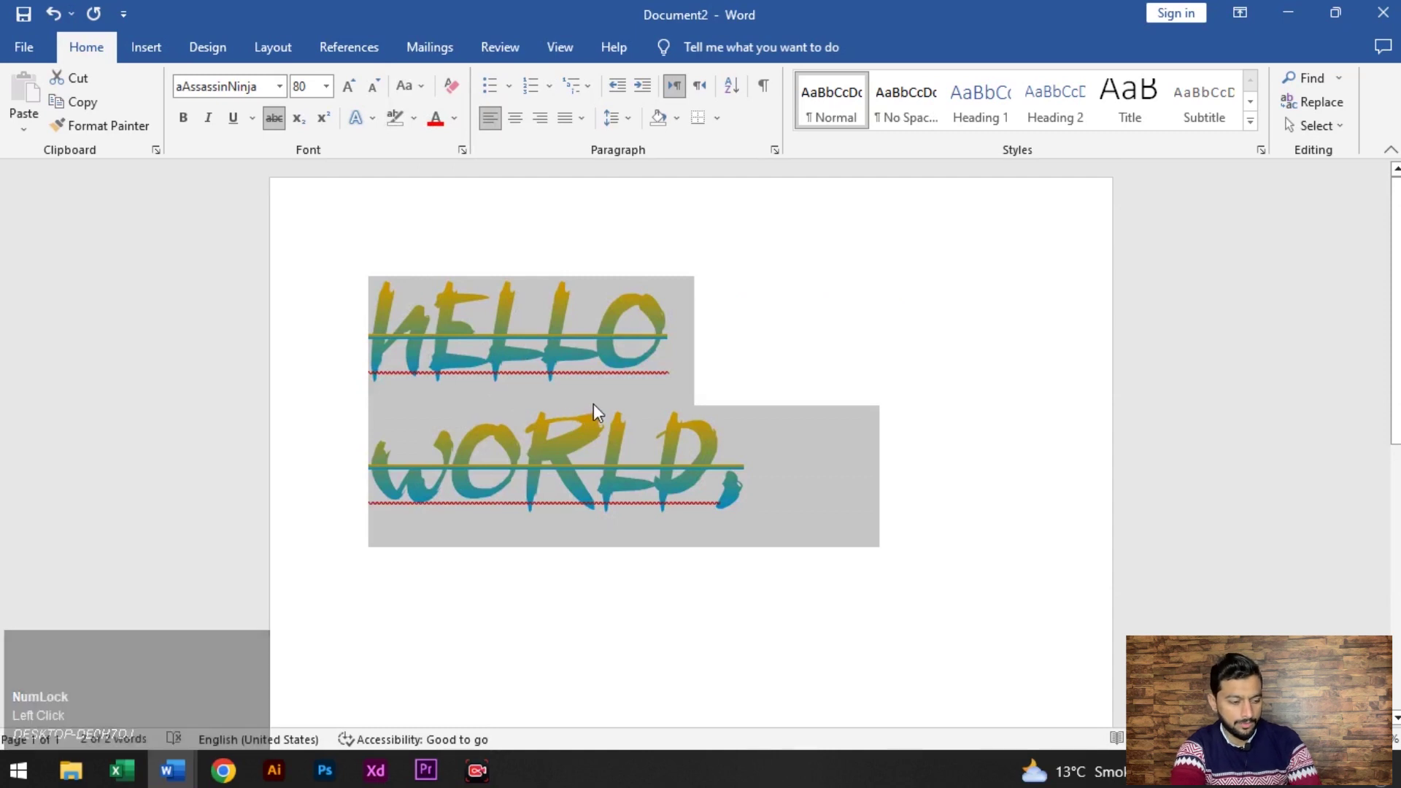
key("ctrl+z")
left_click_drag(981, 343, 963, 351)
key("space")
key("Return")
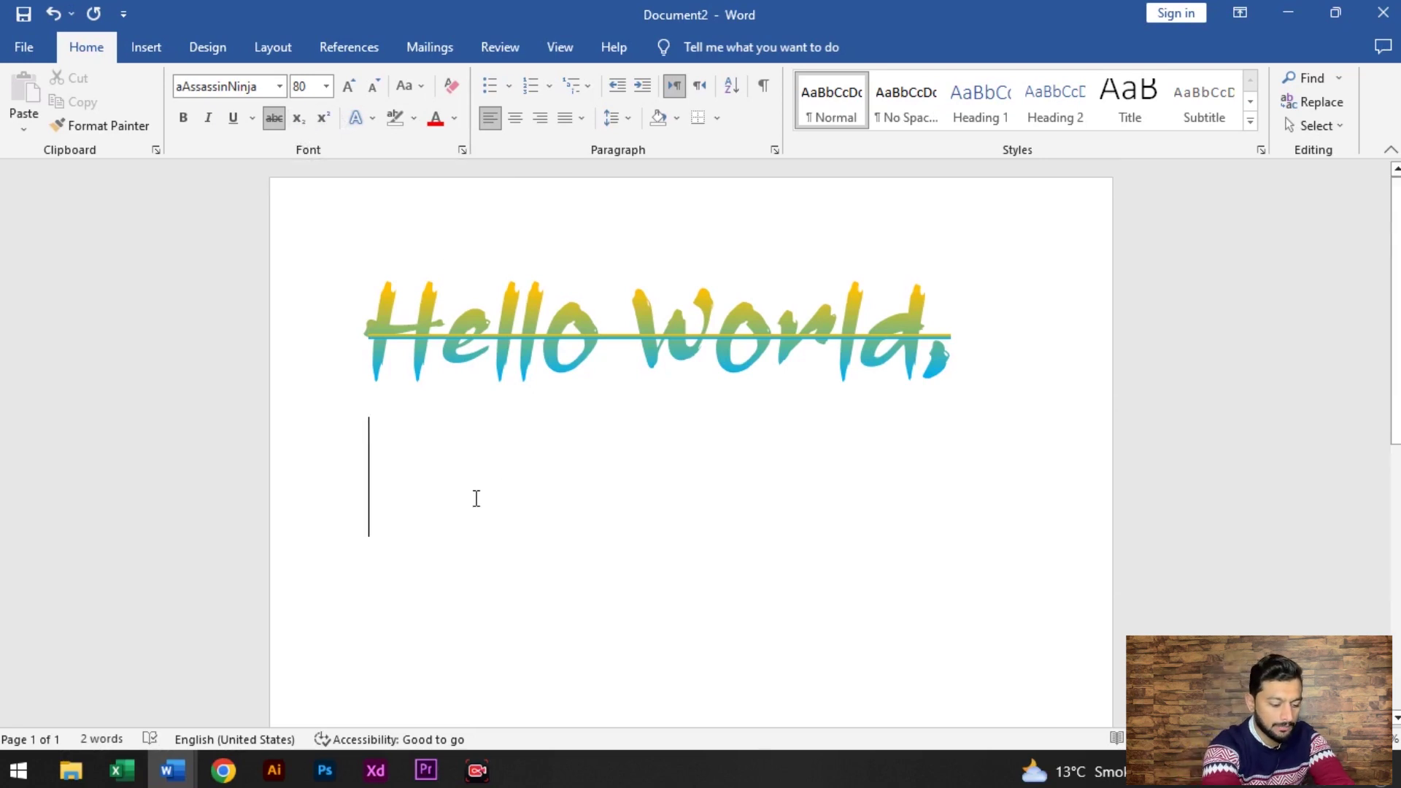
- Begin the new line with a non-struck-through H and a subscript 2 as in H2O
key("Return")
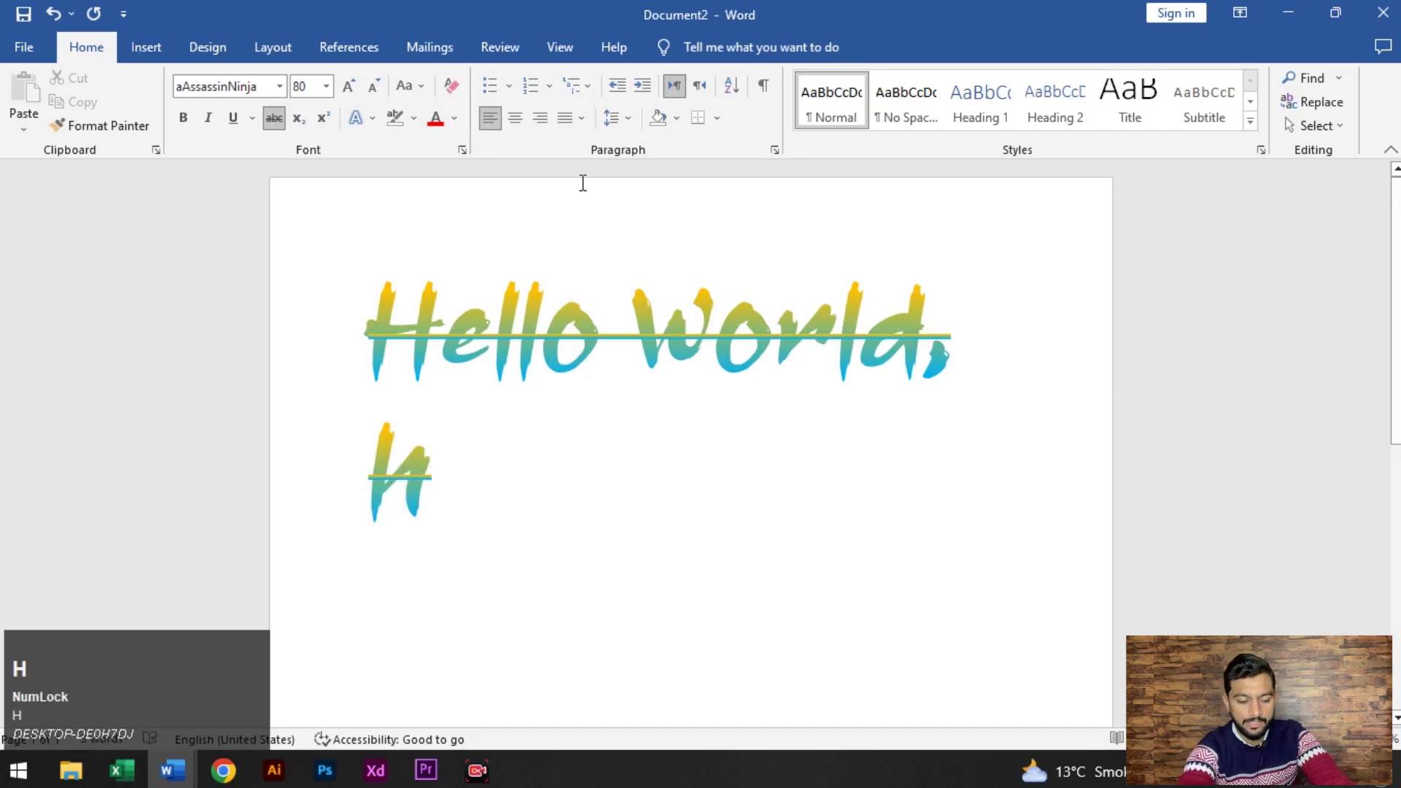
key("h")
key("space")
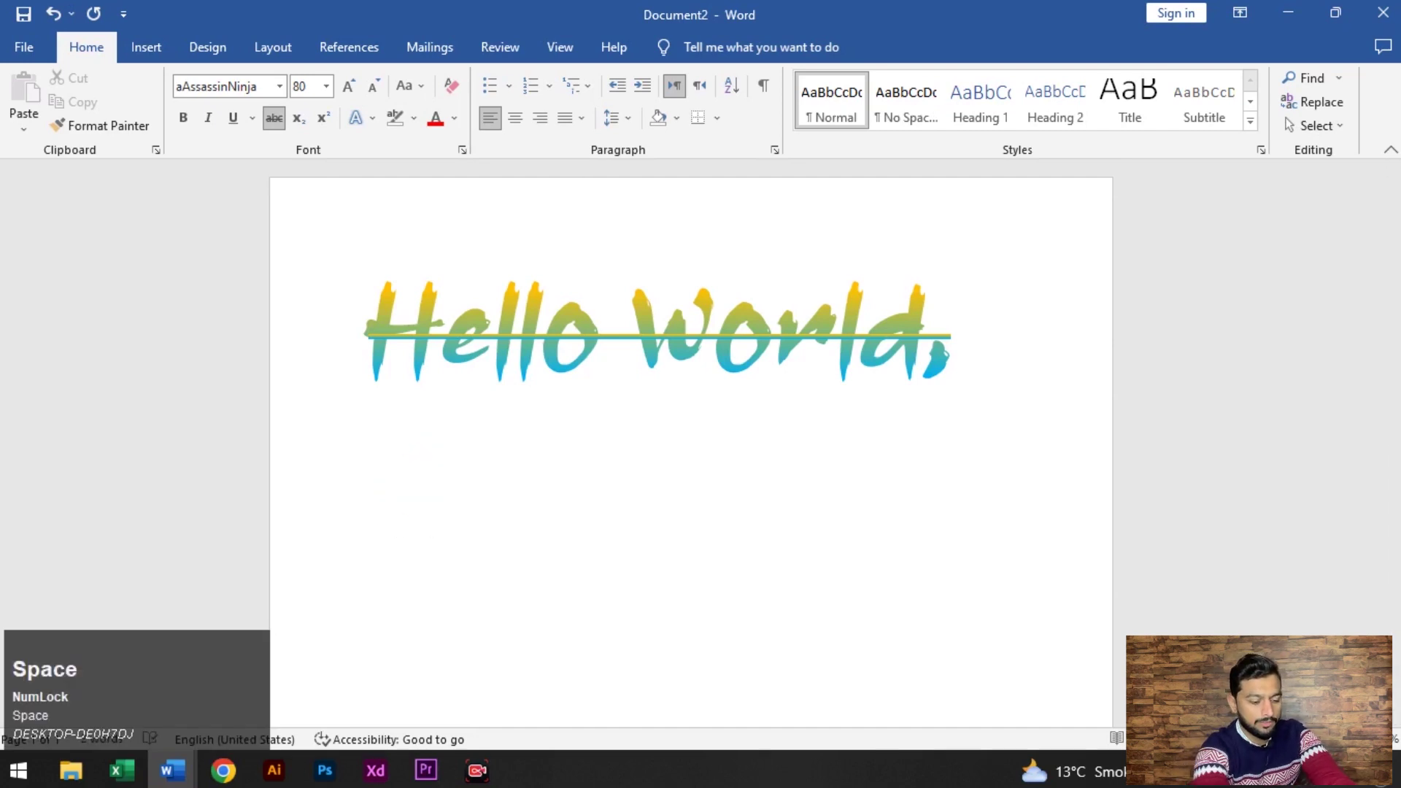
key("shift+h")
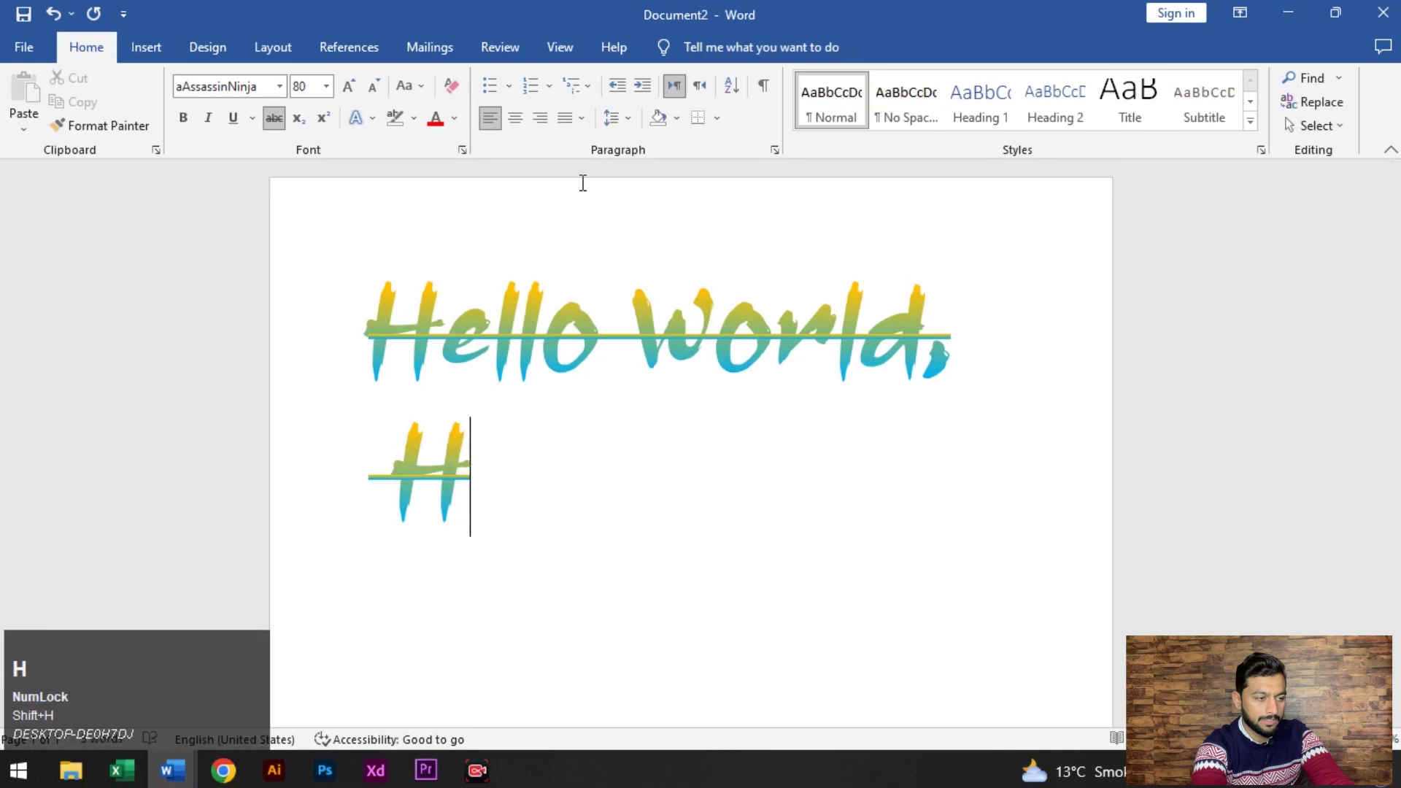
key("shift+Left")
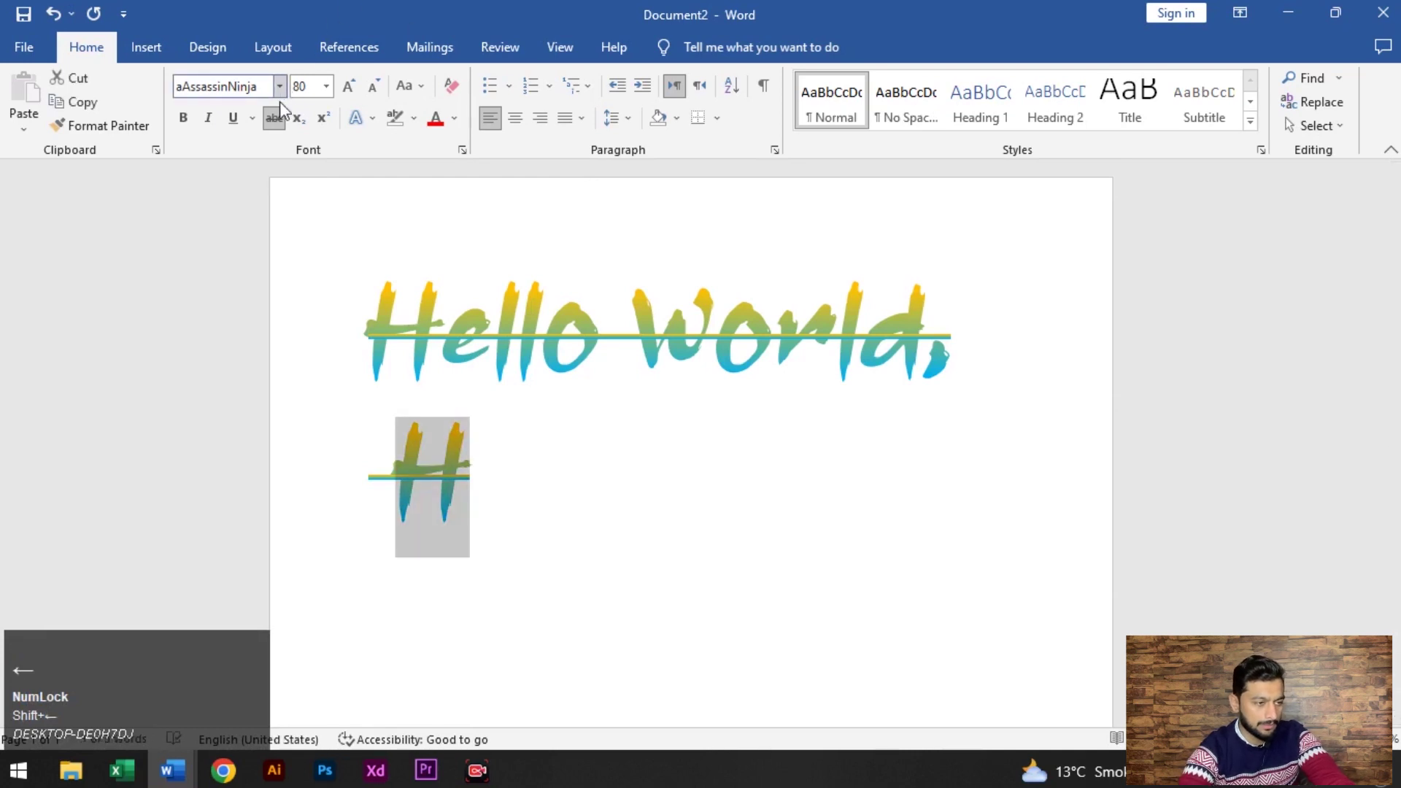
left_click(283, 122)
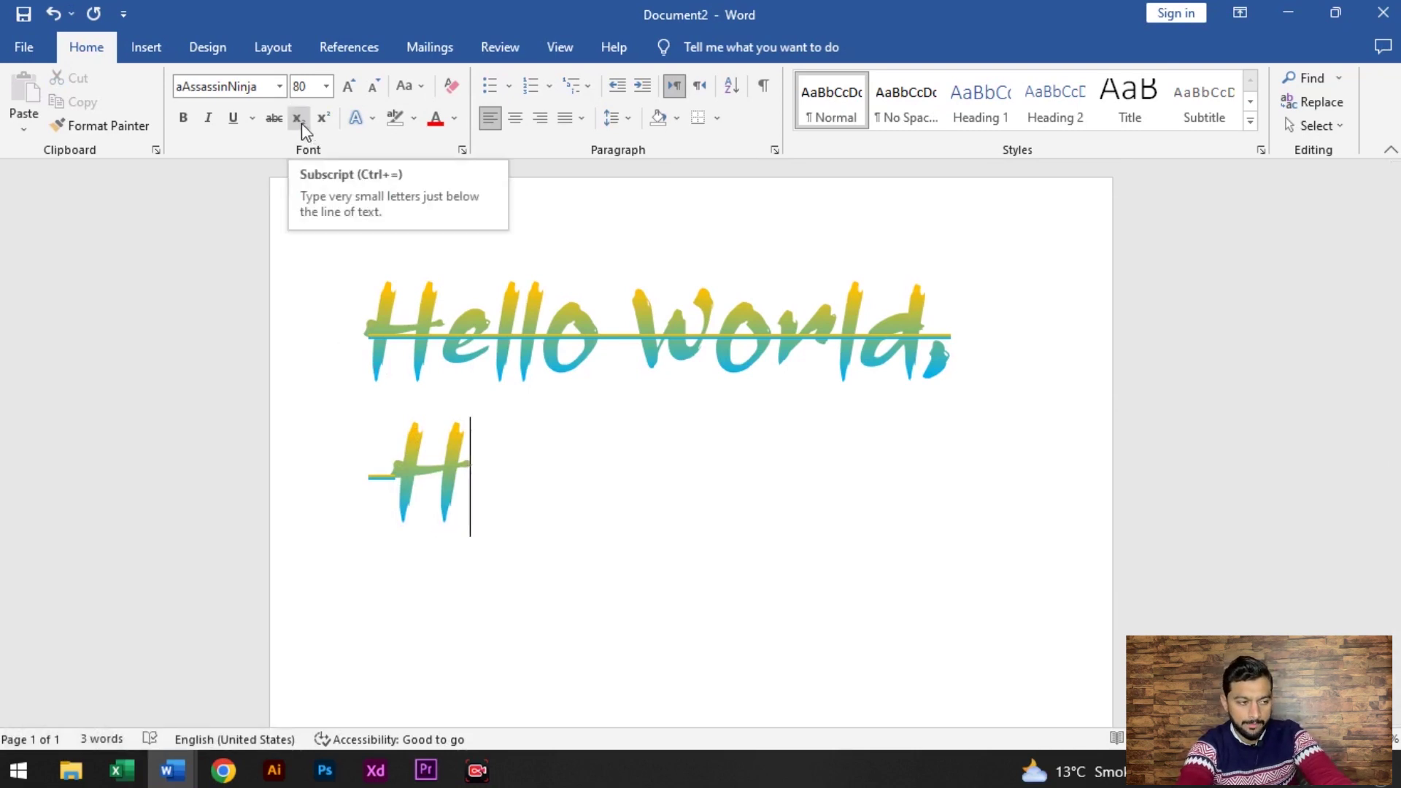
double_click(306, 131)
type("2")
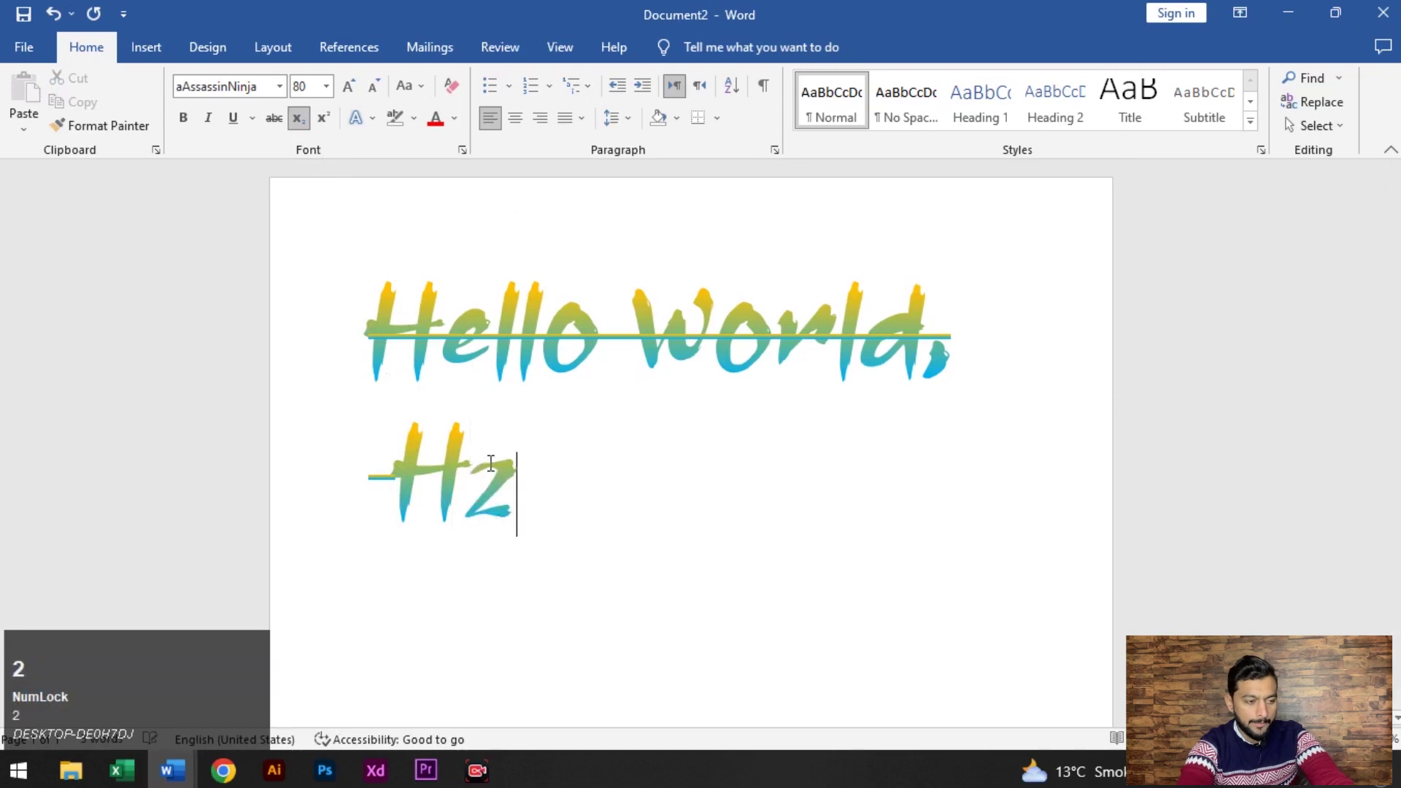
type("dfs")
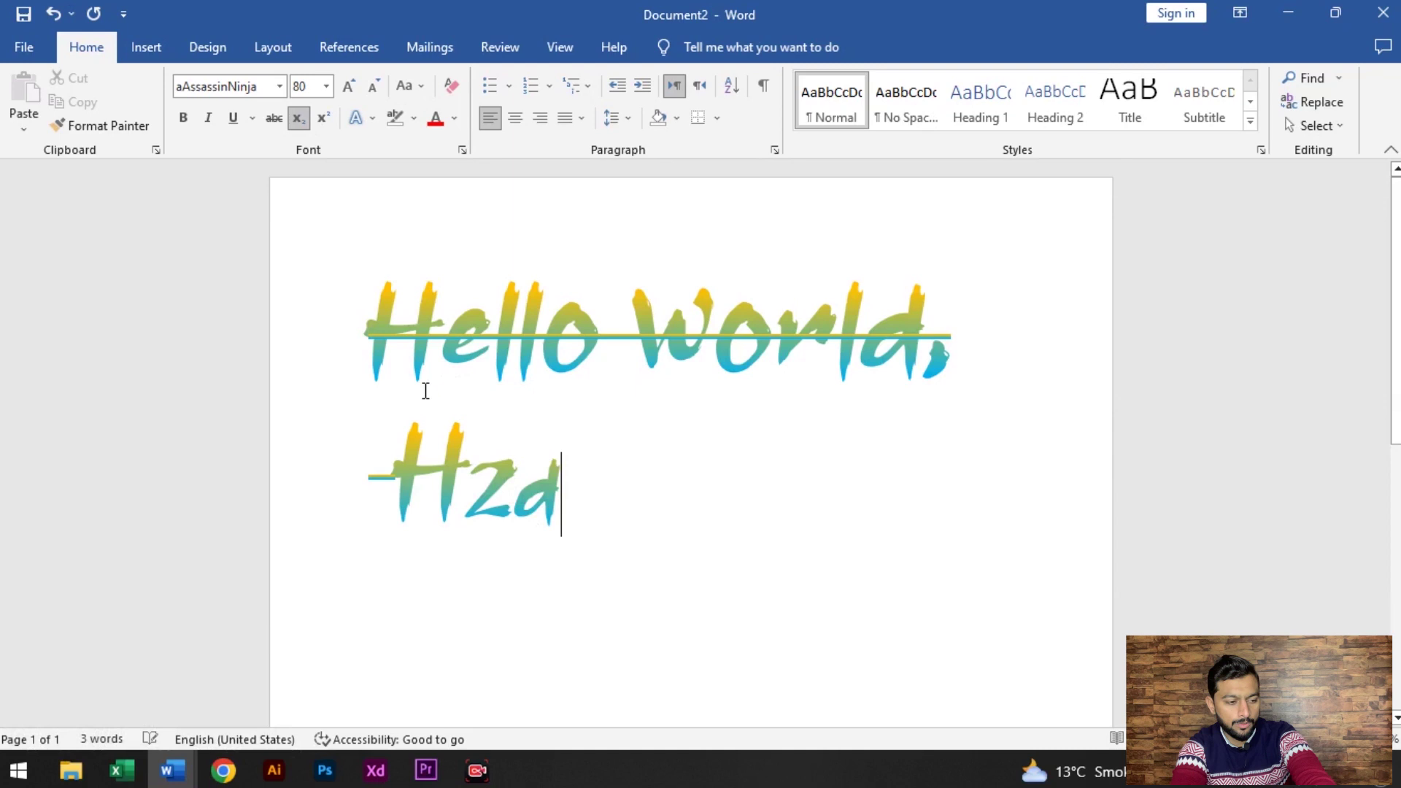
- Clear the formula attempt and write X with a superscript exponent 2 instead
double_click(309, 127)
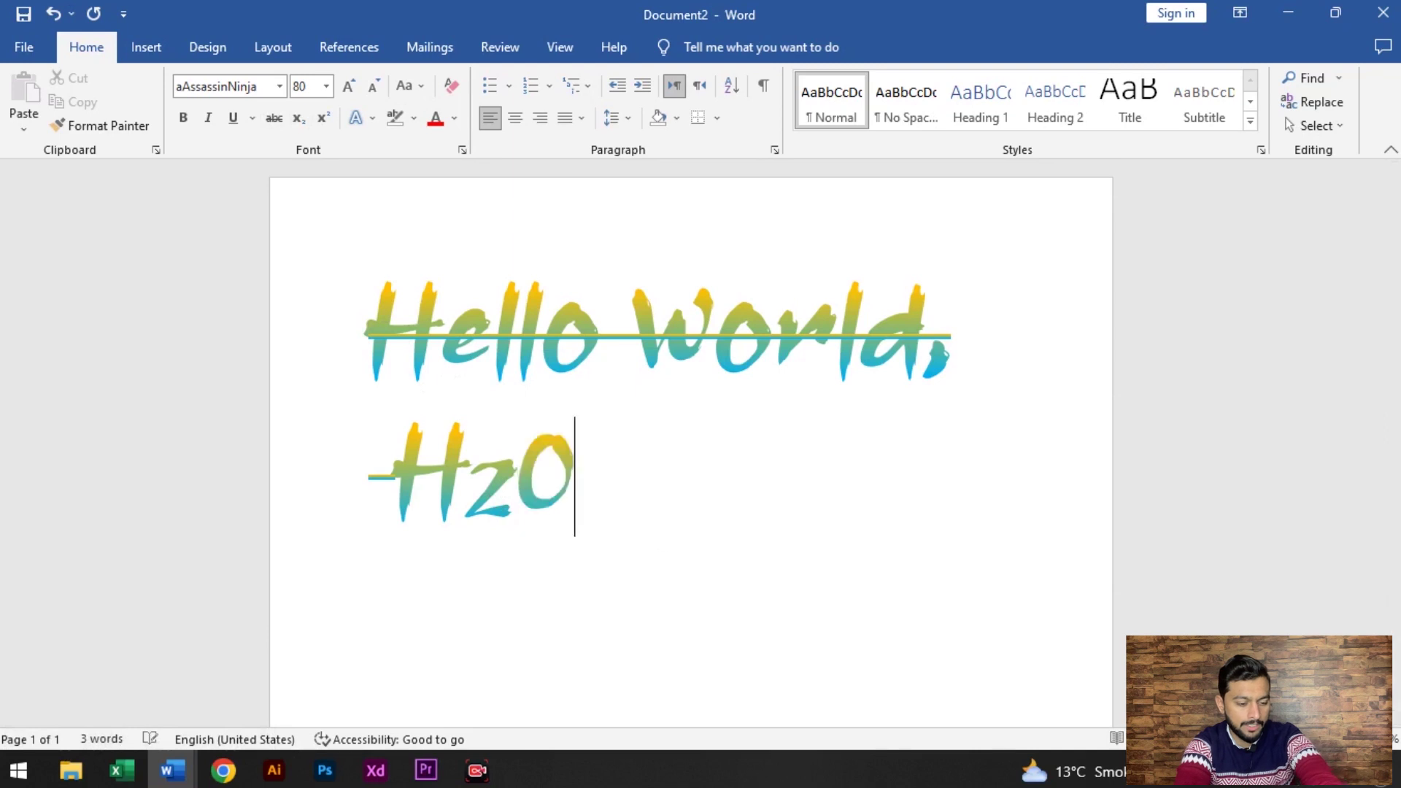
key("o")
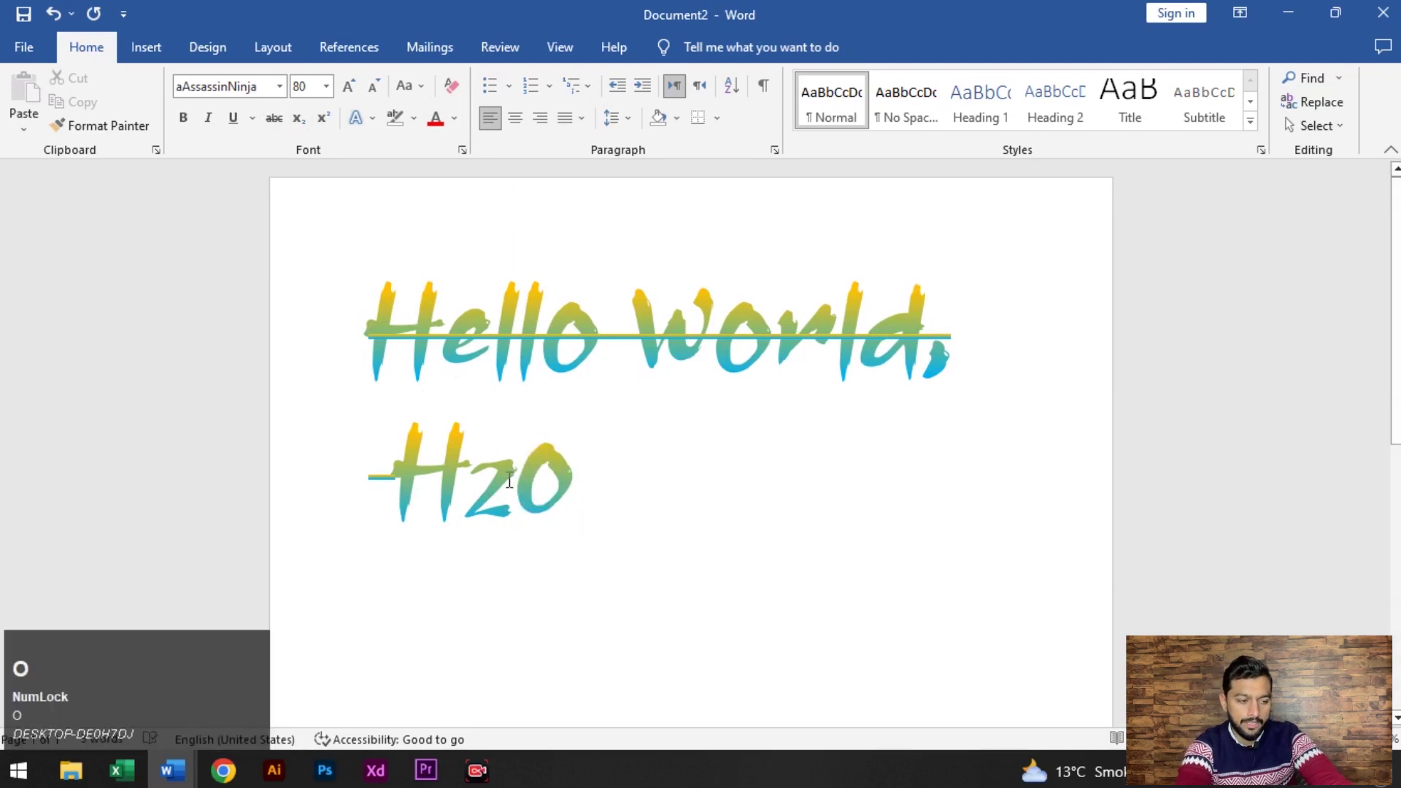
key("o")
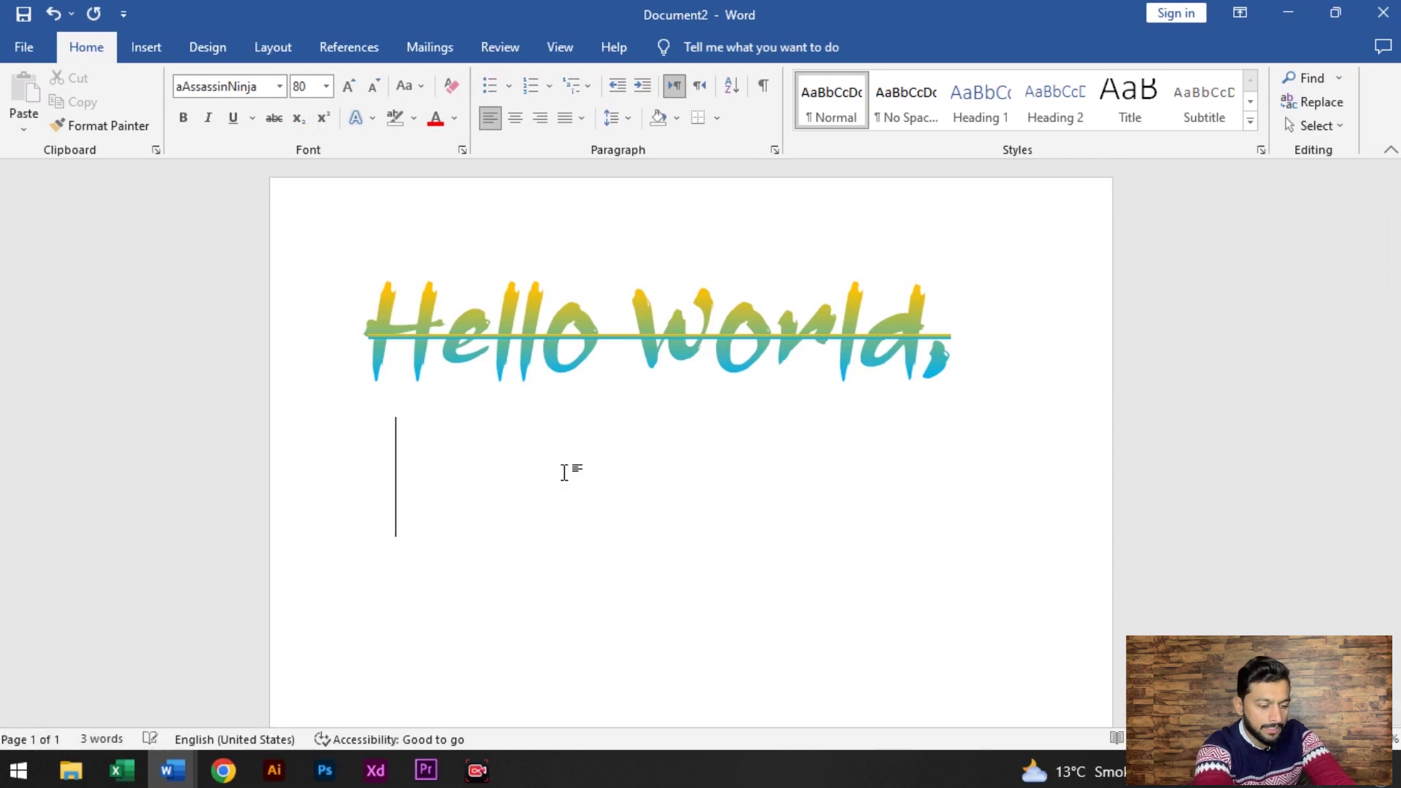
type("ox")
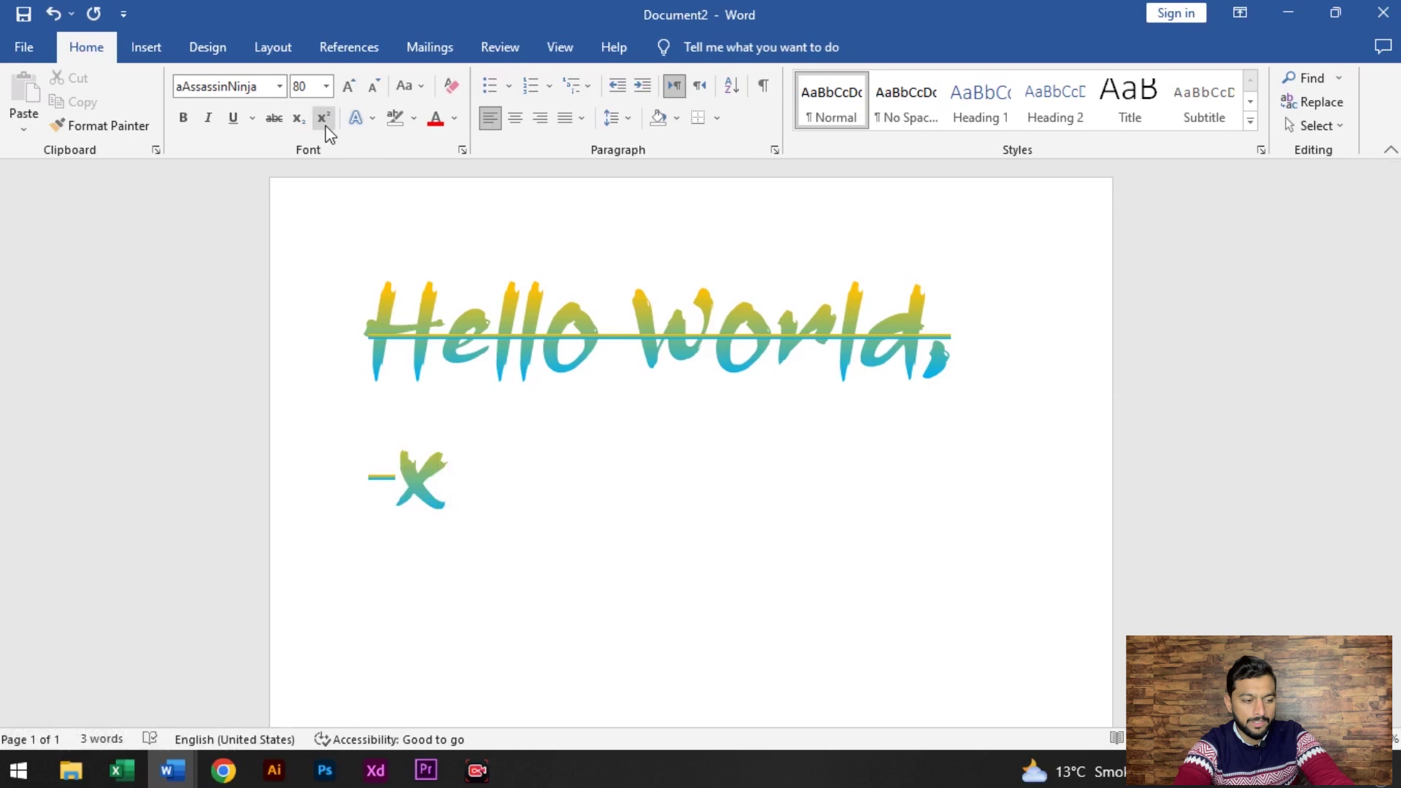
left_click(330, 132)
key("2")
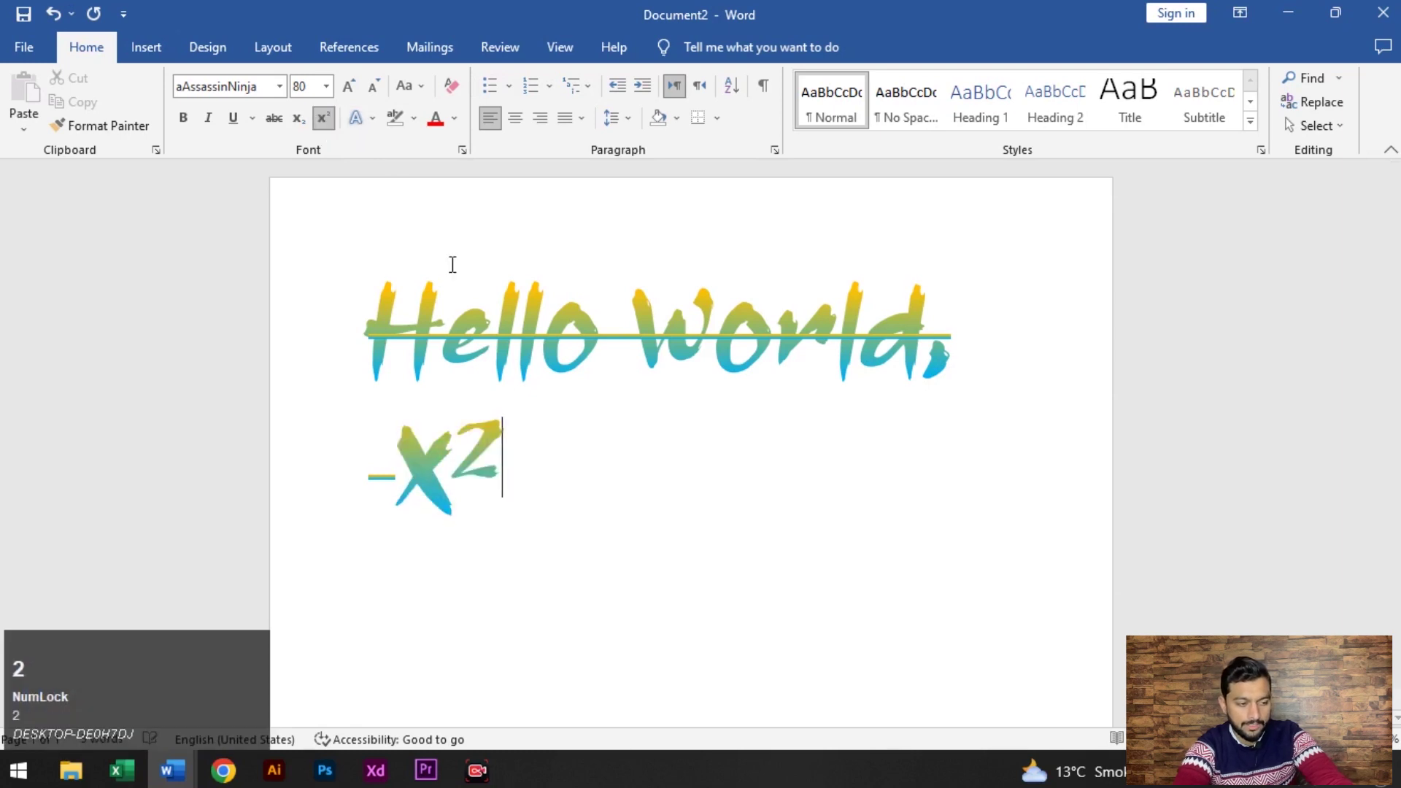
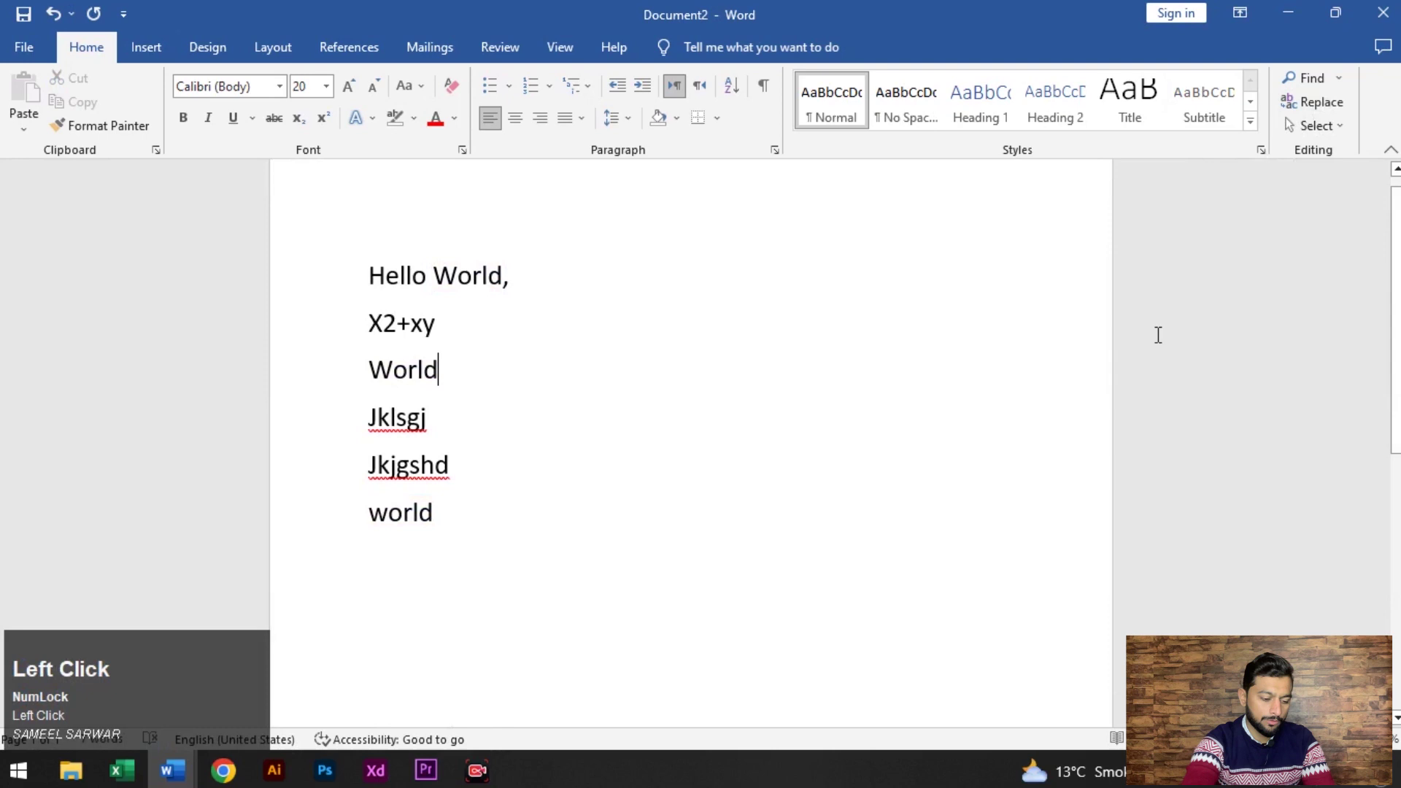
- Replace every 'world' with 'Pakistan' via Find and Replace and dismiss the summary
key("ctrl+h")
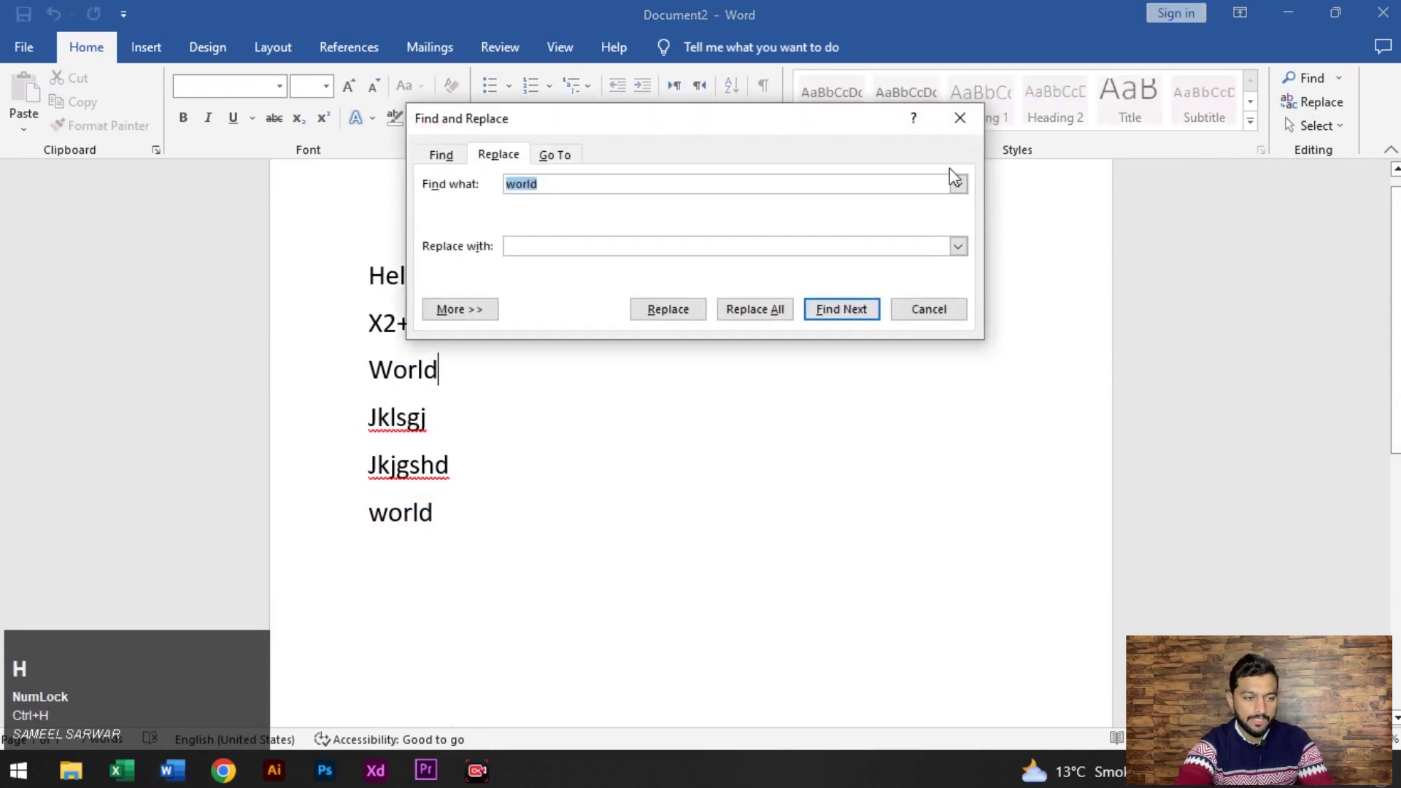
left_click_drag(849, 124, 922, 222)
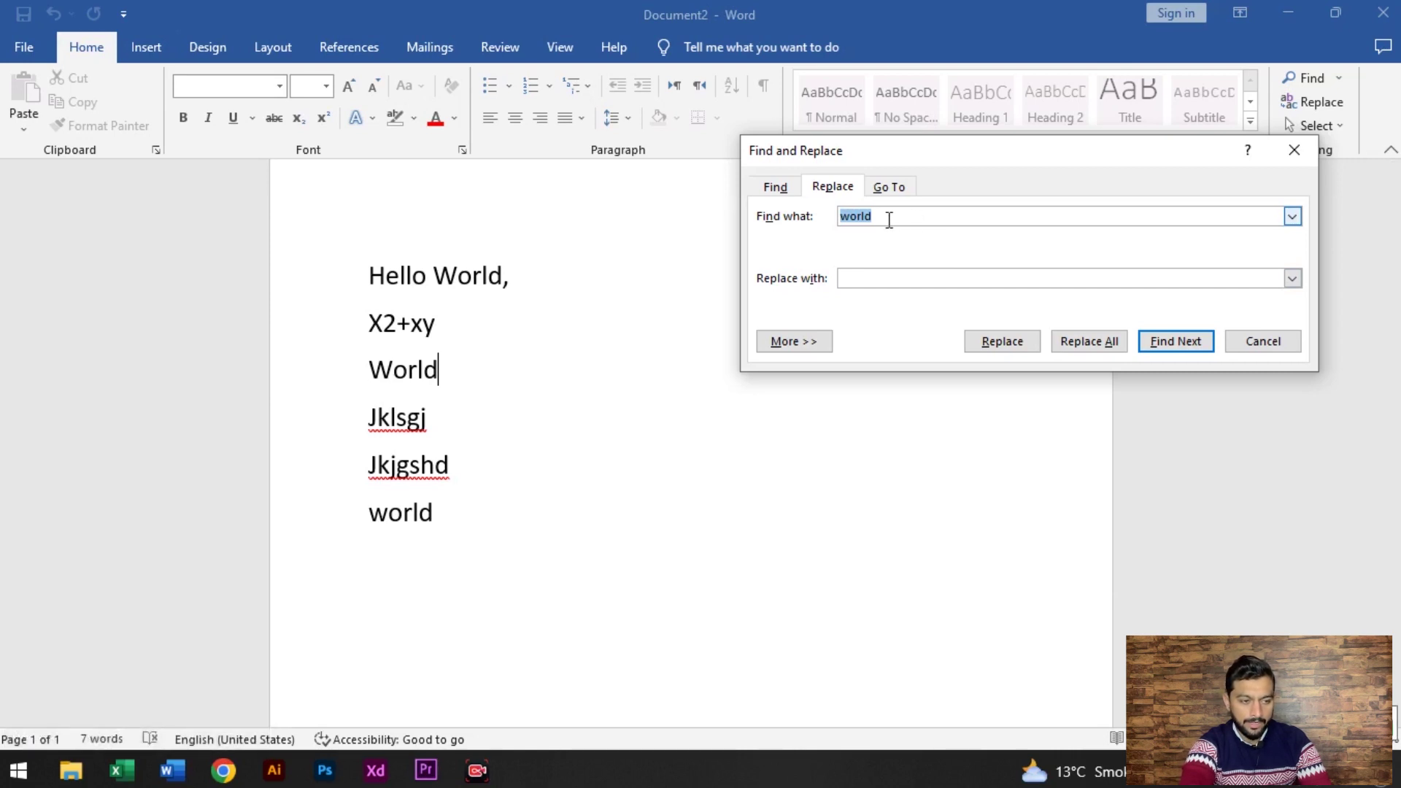
left_click(886, 219)
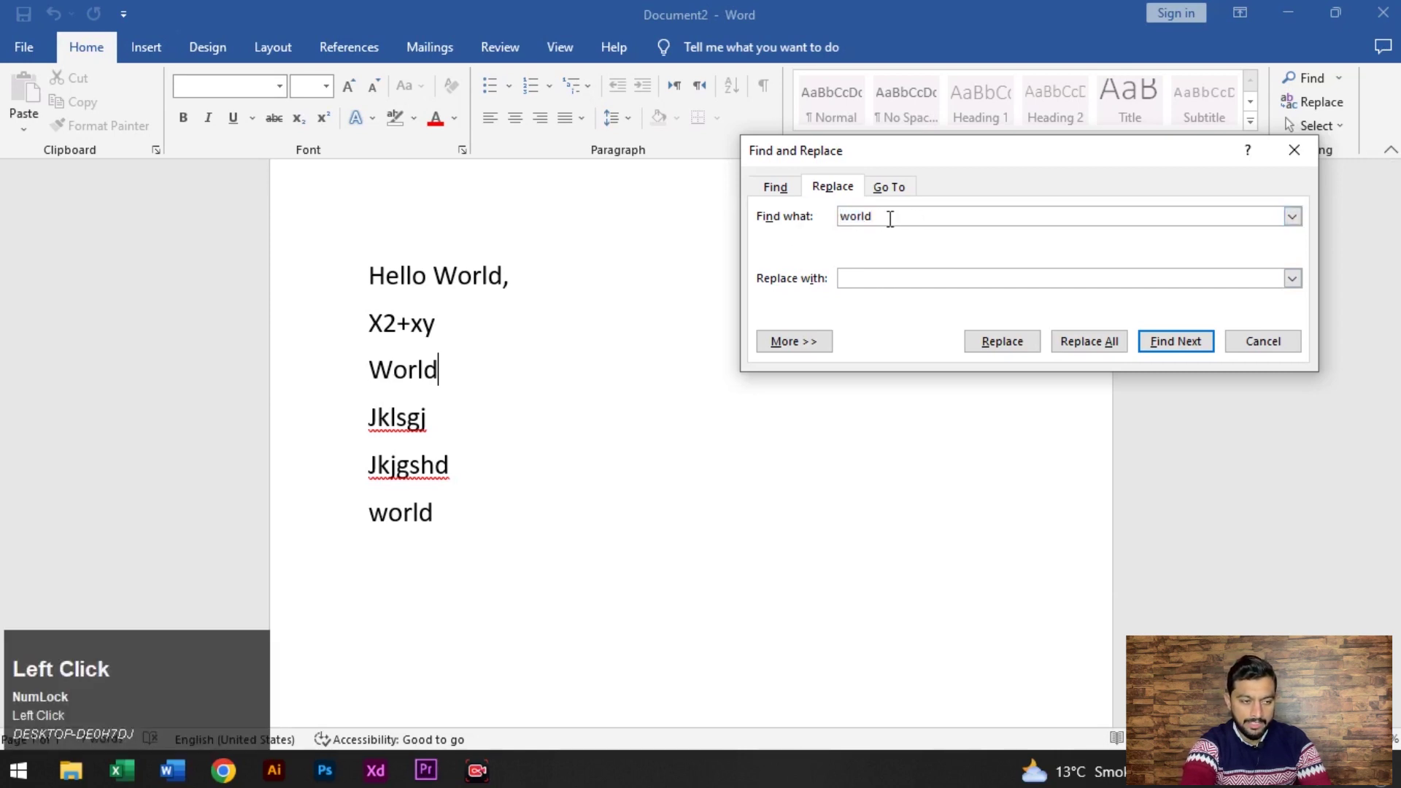
left_click(887, 277)
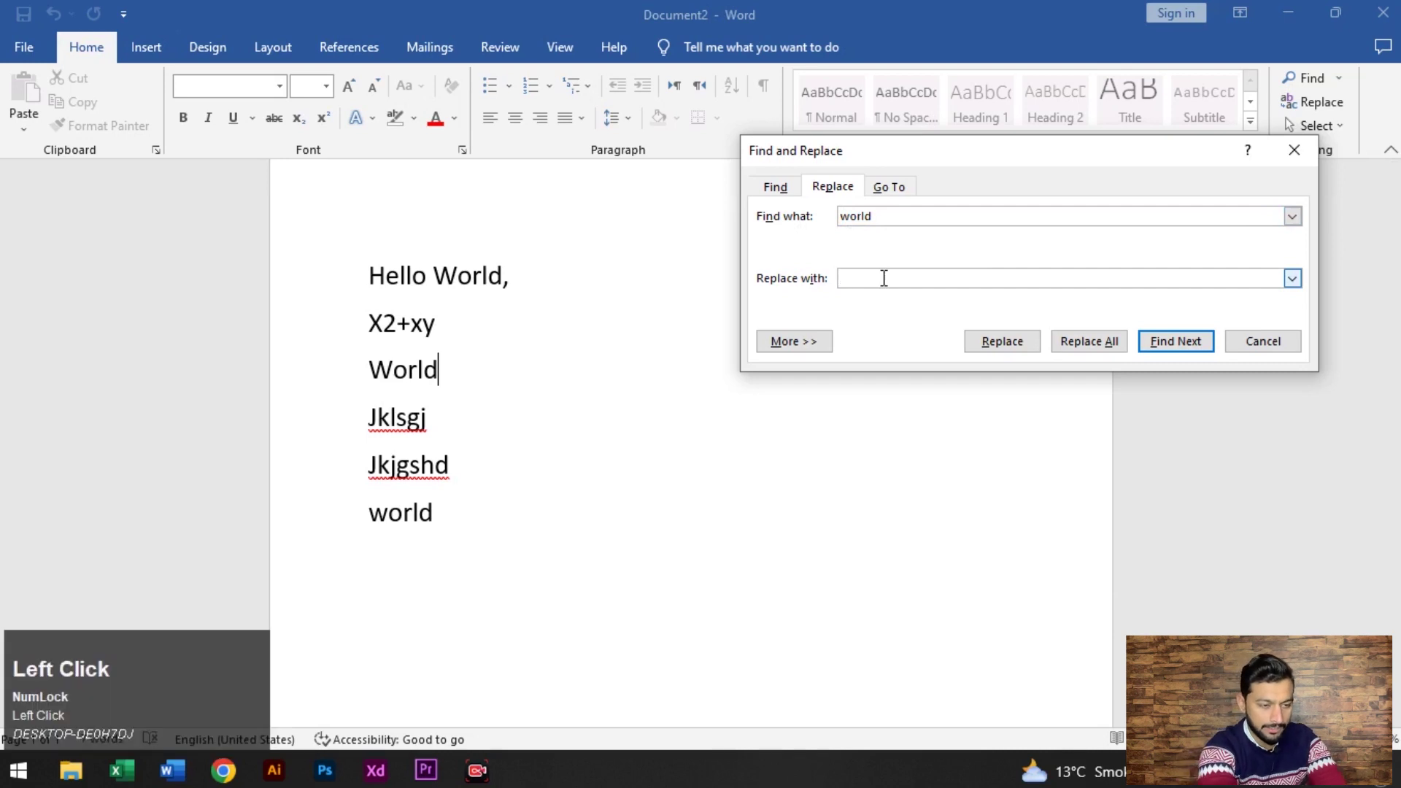
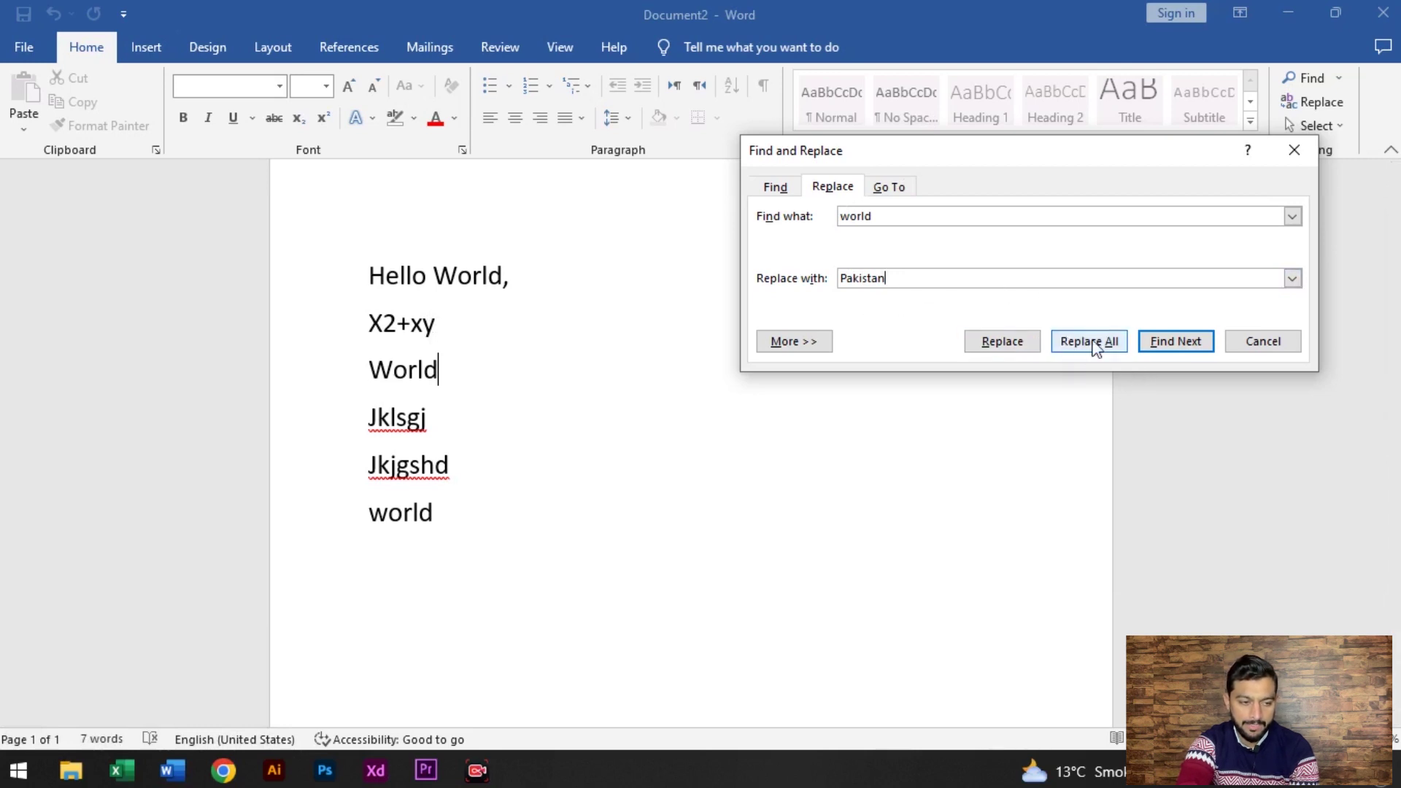
left_click(1101, 349)
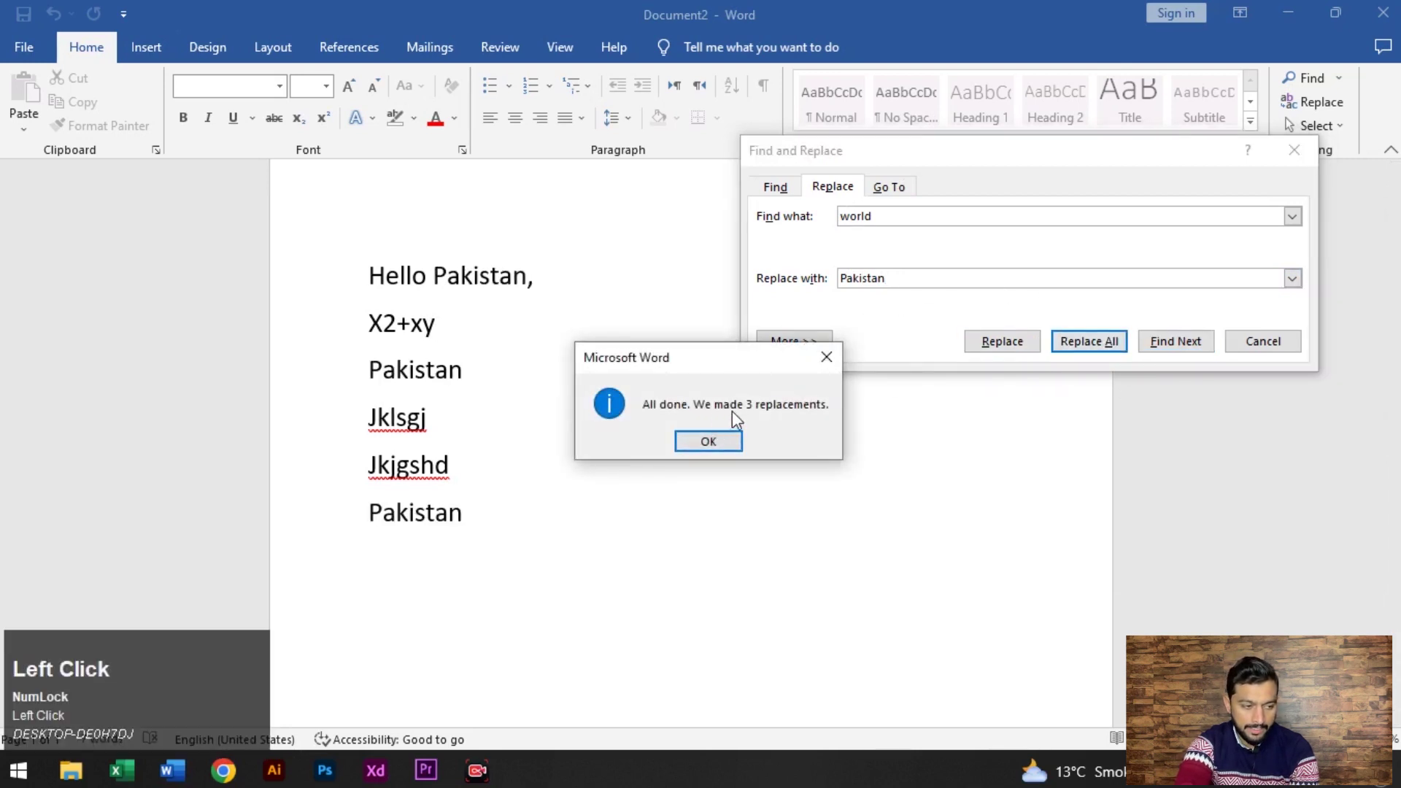
left_click(726, 452)
- Undo the replacements so the document reads World again, keeping the replace settings open
scroll("up", 3)
scroll("up", 3)
key("ctrl+z")
key("ctrl+h")
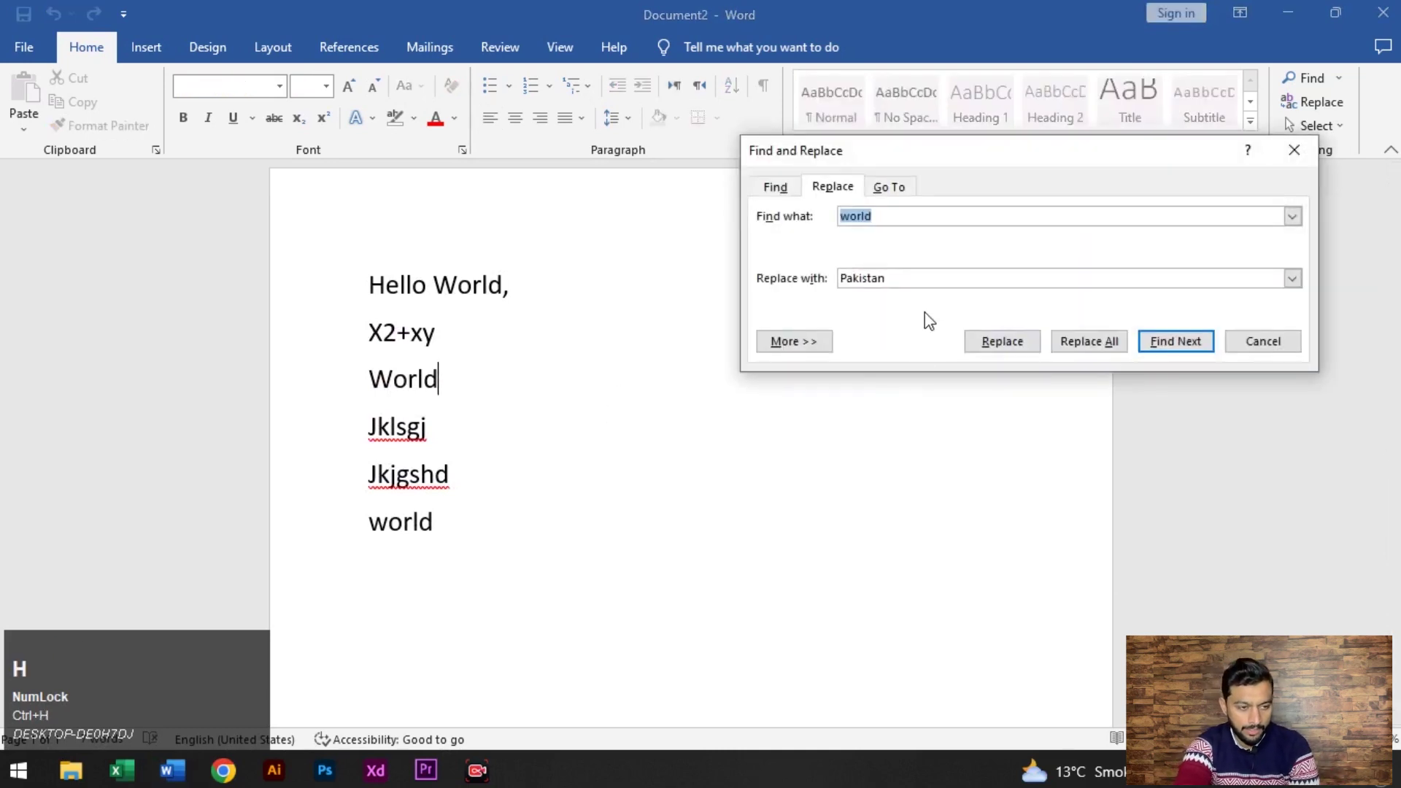
- Make the 'Replace with' box holding Pakistan the active field for formatting
left_click(919, 279)
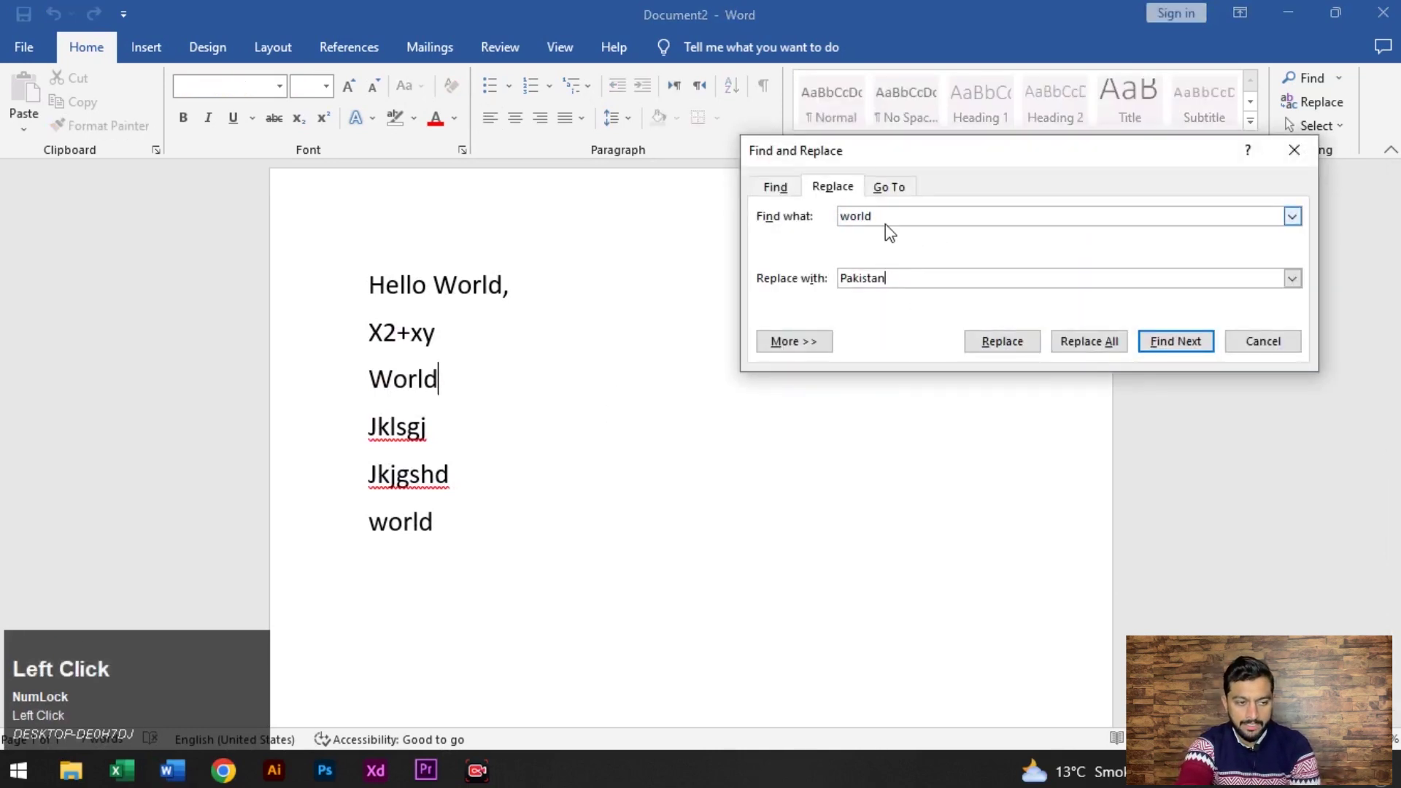
left_click(909, 283)
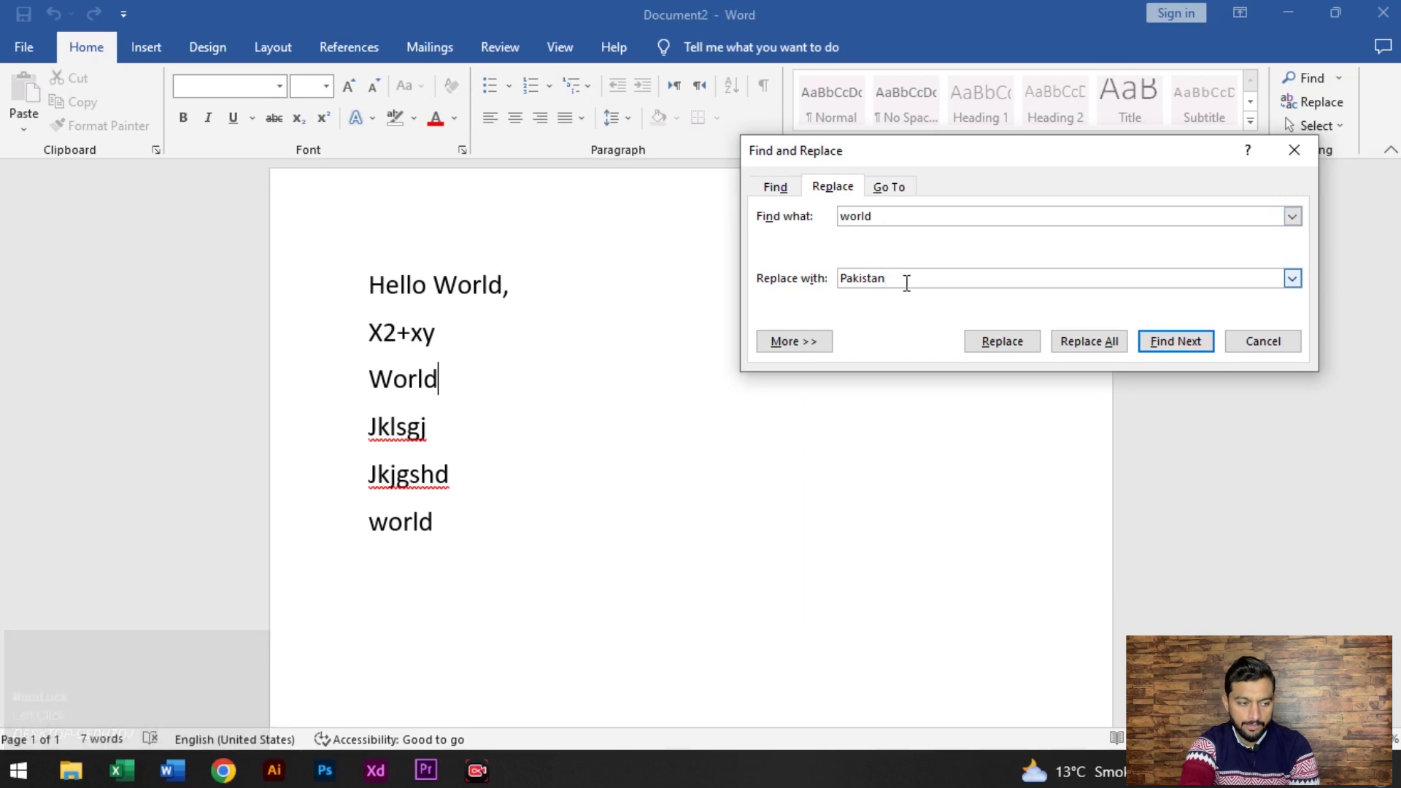
left_click(910, 283)
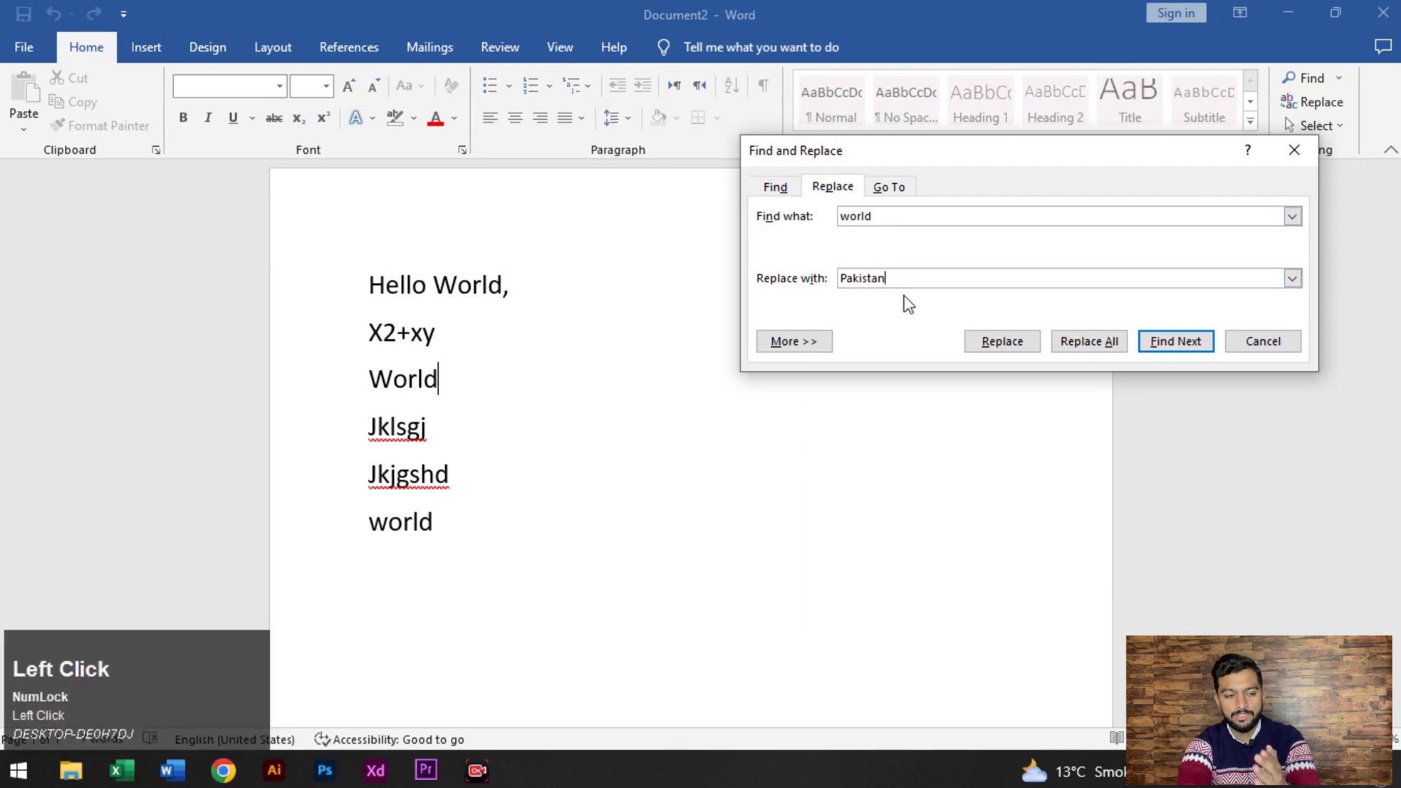
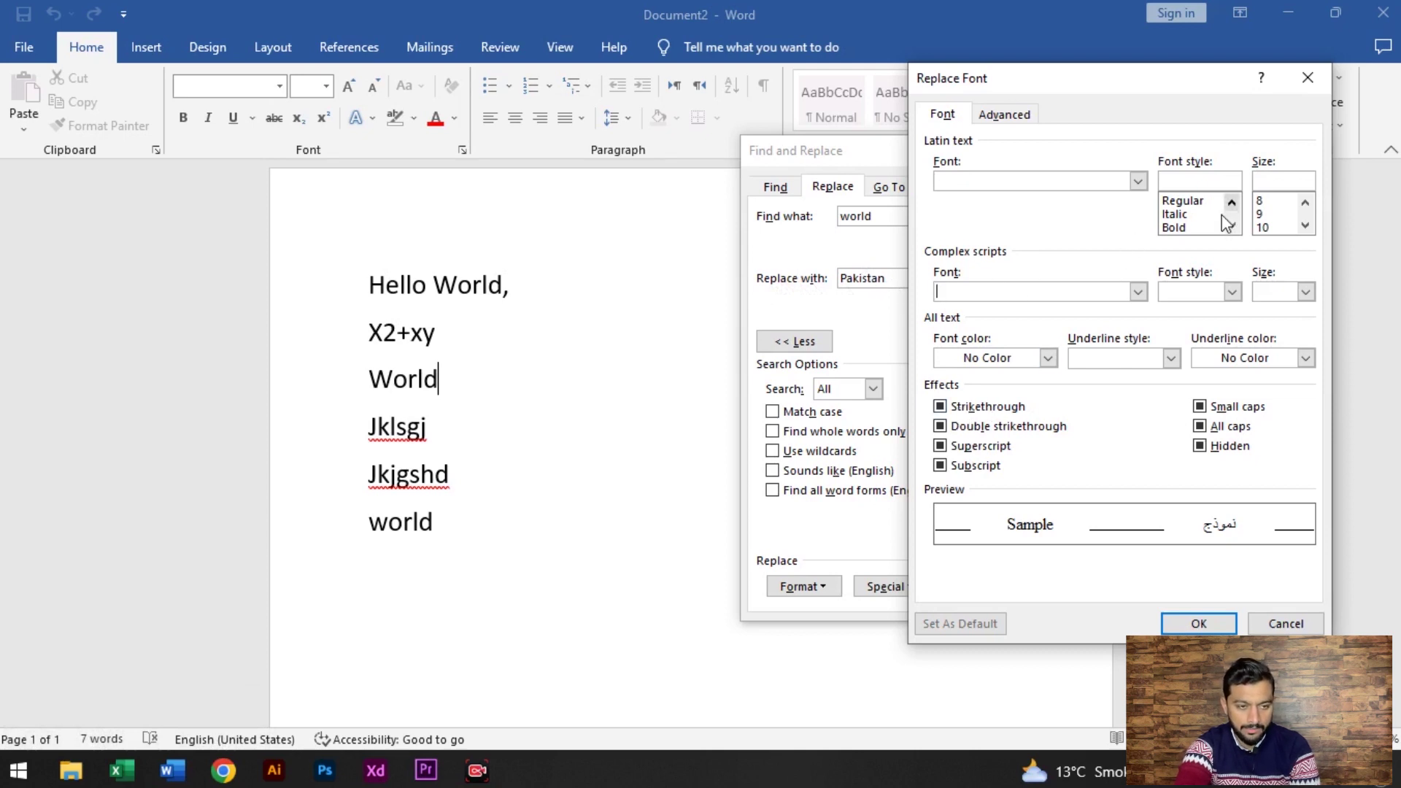
- Set the replacement font to Arial Black, bold, 26 pt and reach its colour choices
left_click(1142, 193)
scroll("down", 3)
left_click(993, 242)
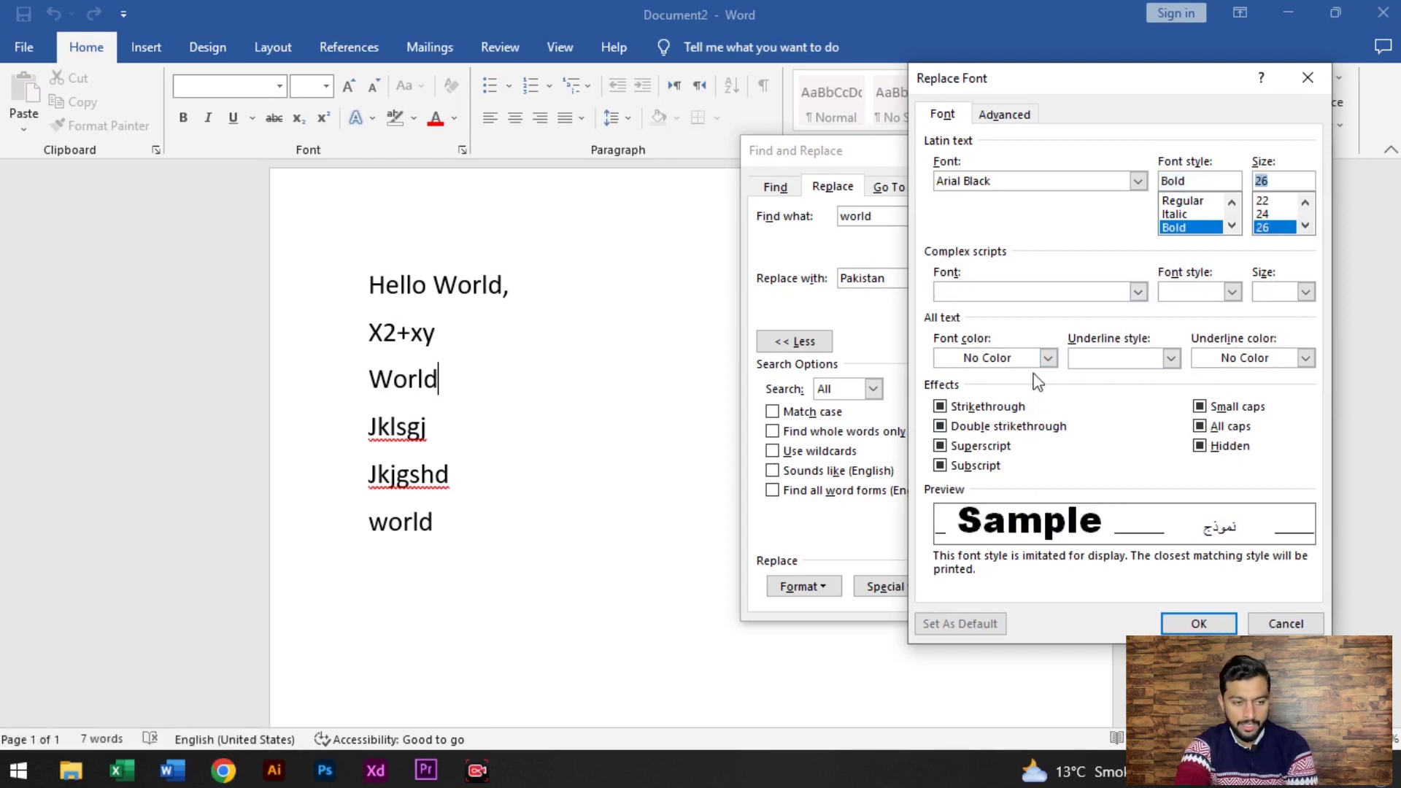
left_click(1049, 377)
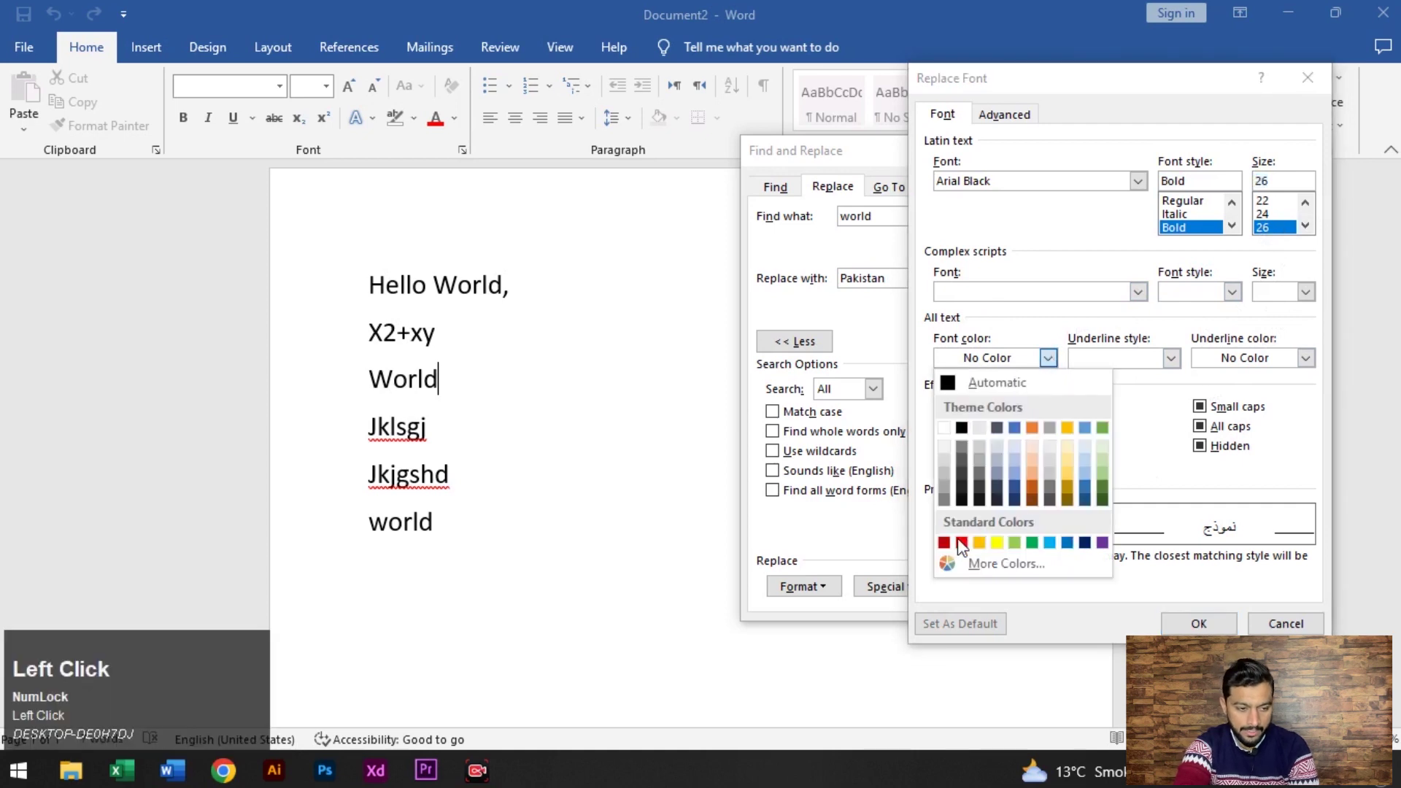
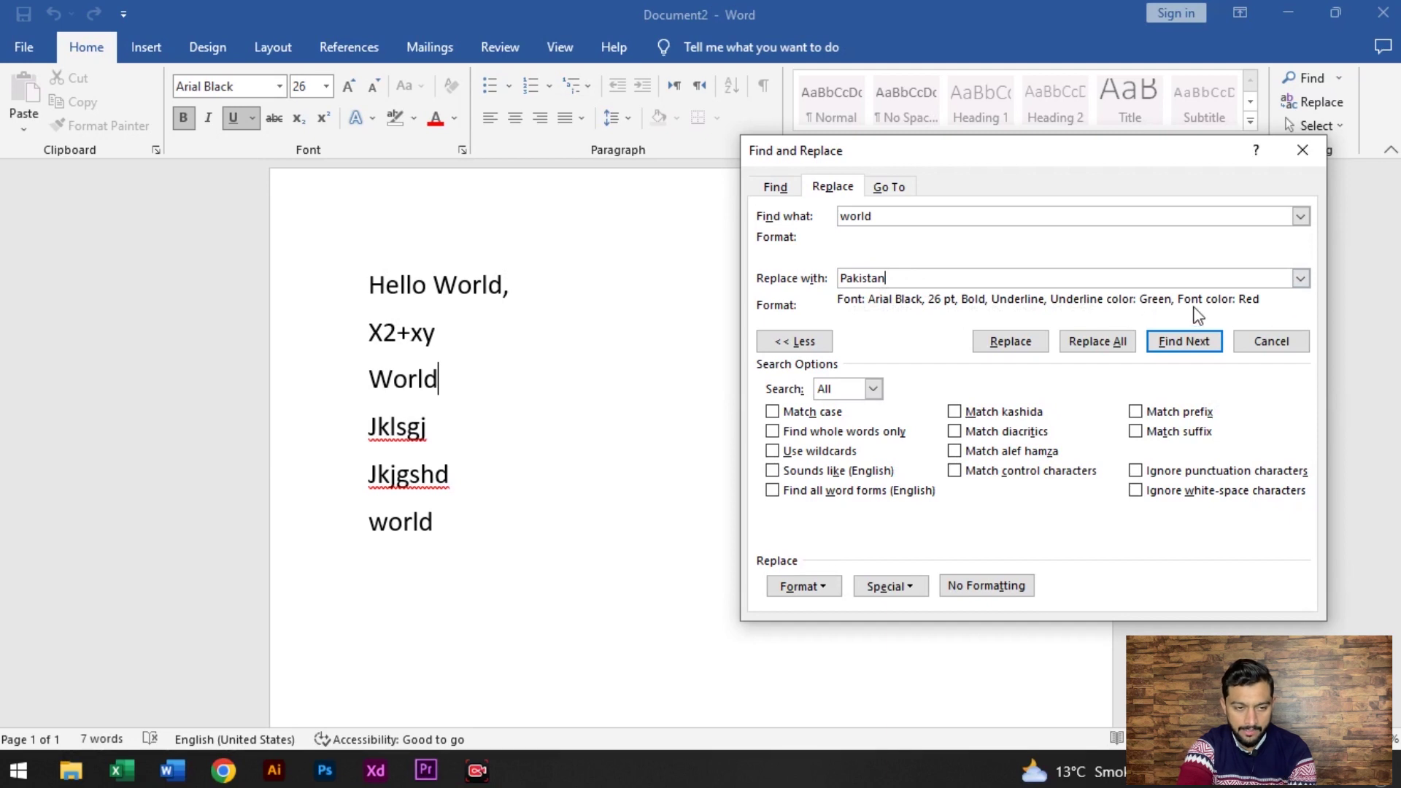
- Run Replace All so every 'world' becomes the formatted 'Pakistan', then dismiss the dialogs
left_click(1119, 348)
scroll("up", 3)
left_click(1305, 170)
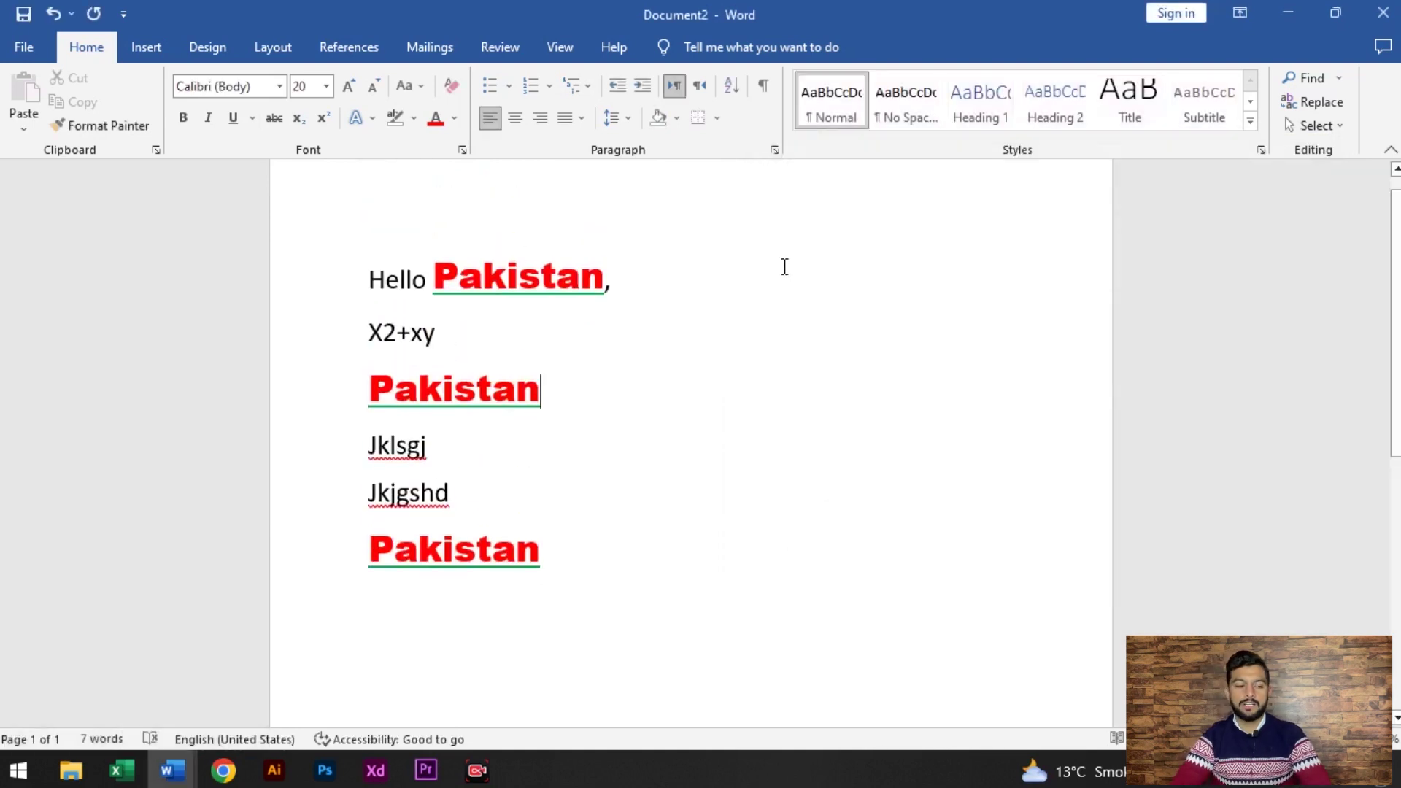